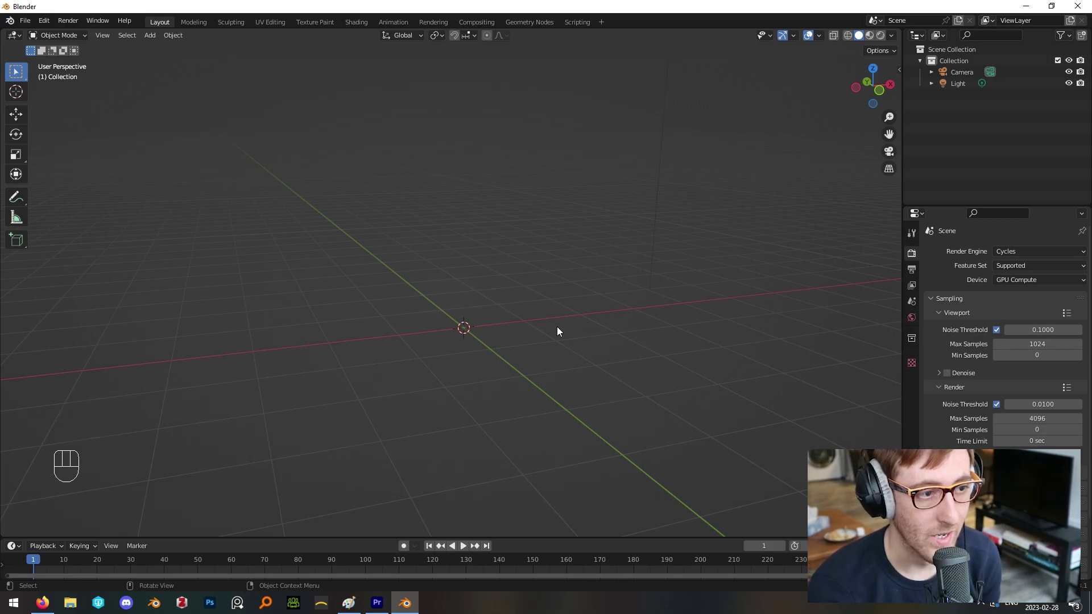
- Add a Mesh > Cube from the Add menu and orbit around it
key("shift+a")
left_click(613, 338)
left_click_drag(484, 316, 511, 349)
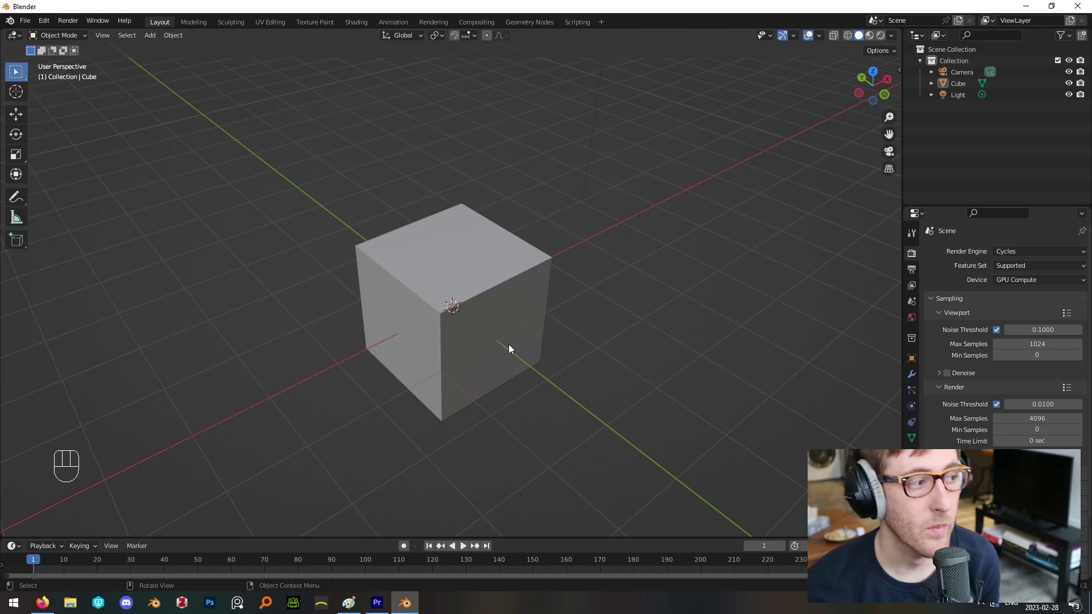
- Select the cube in the viewport, cancelling an accidental grab, ready for mesh editing
left_click(483, 304)
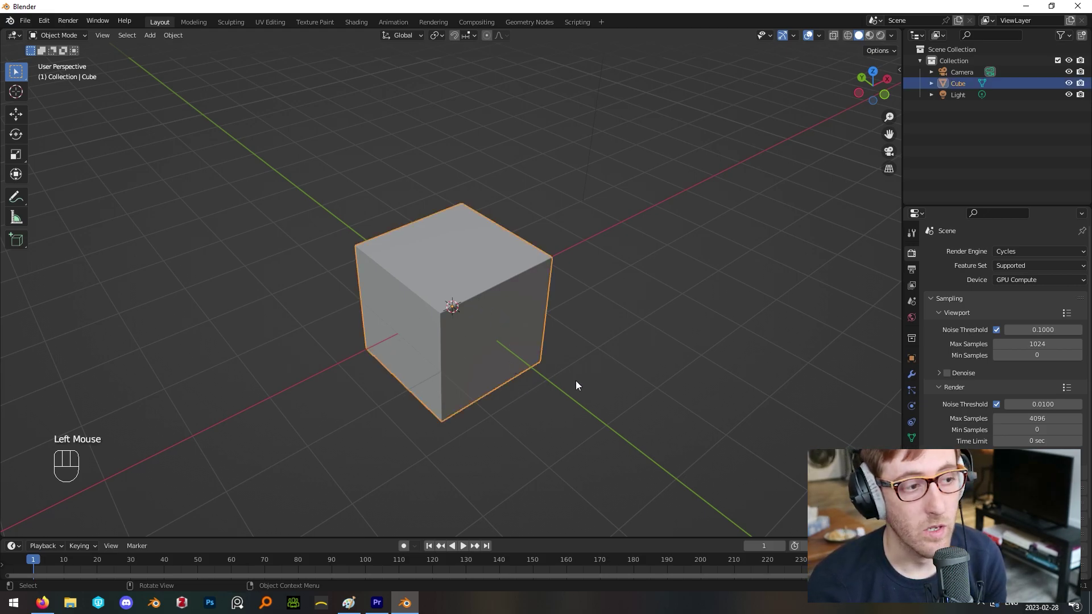
key("g")
key("Escape")
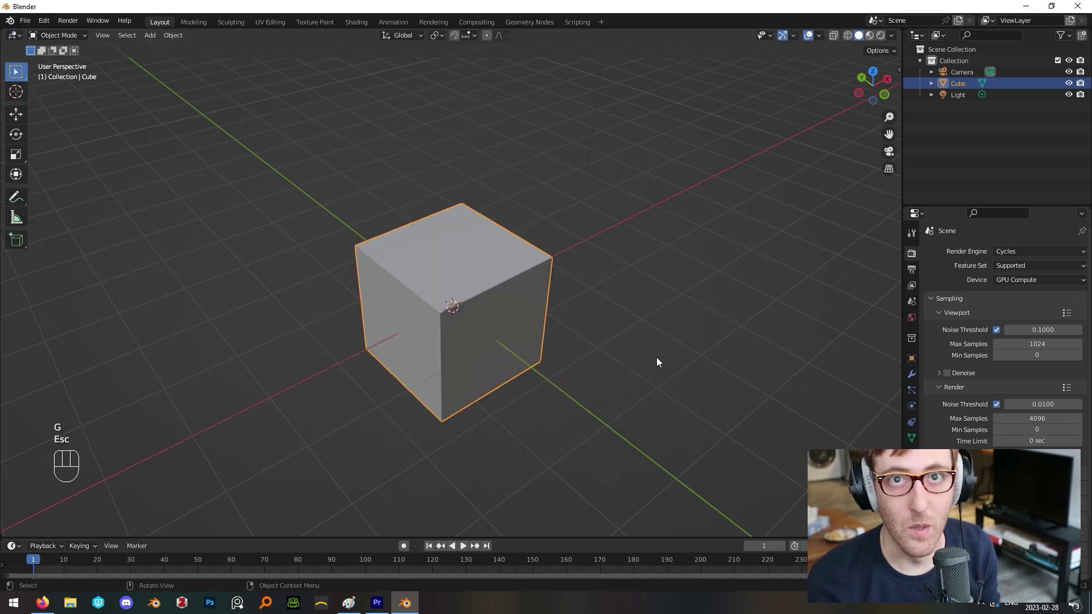
left_click_drag(669, 319, 662, 307)
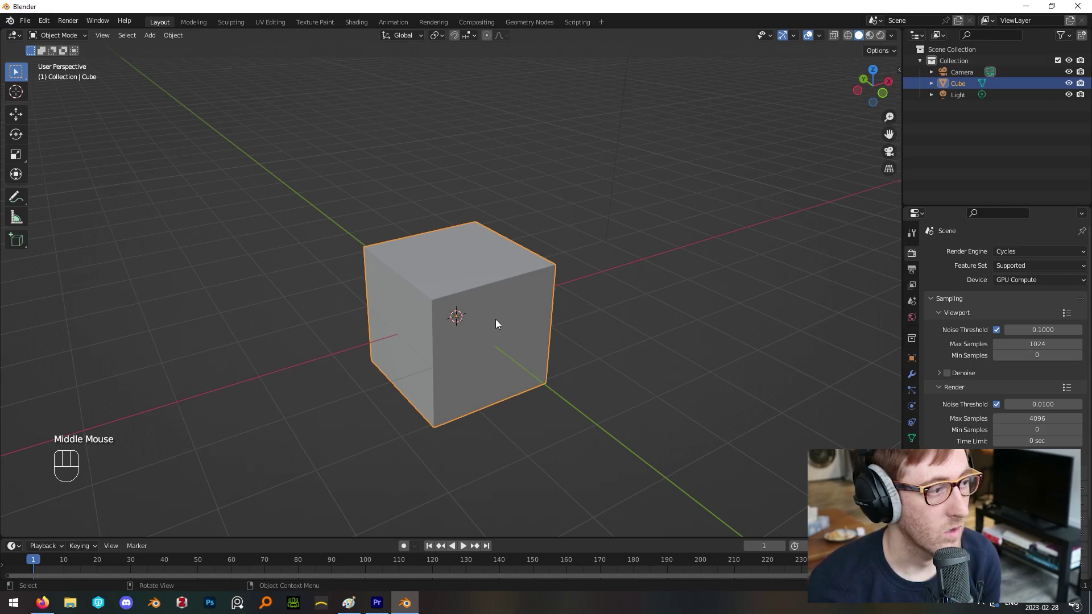
middle_click(658, 301)
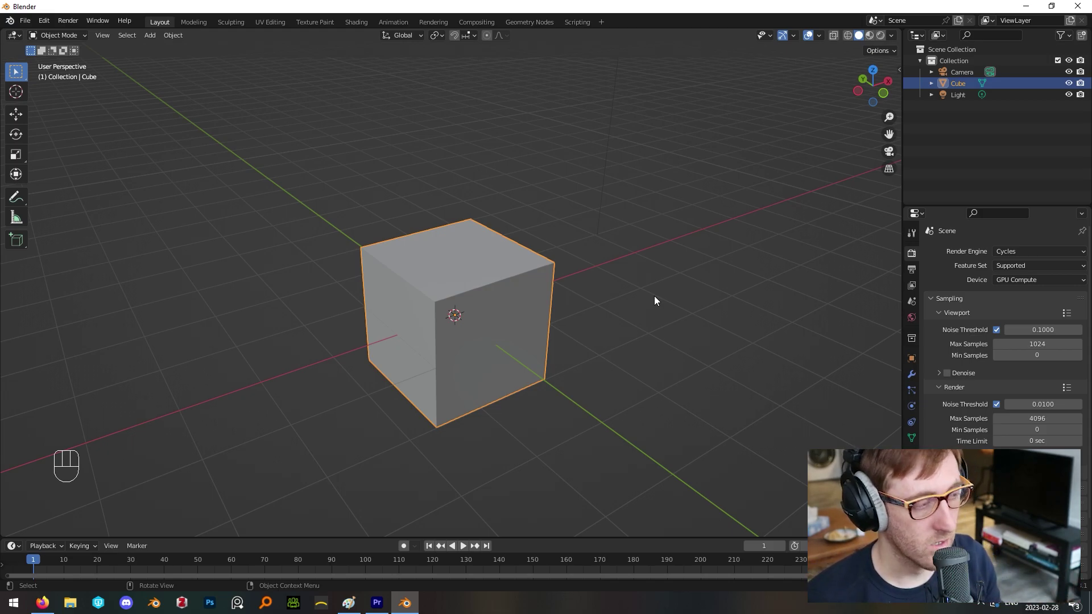
left_click(541, 322)
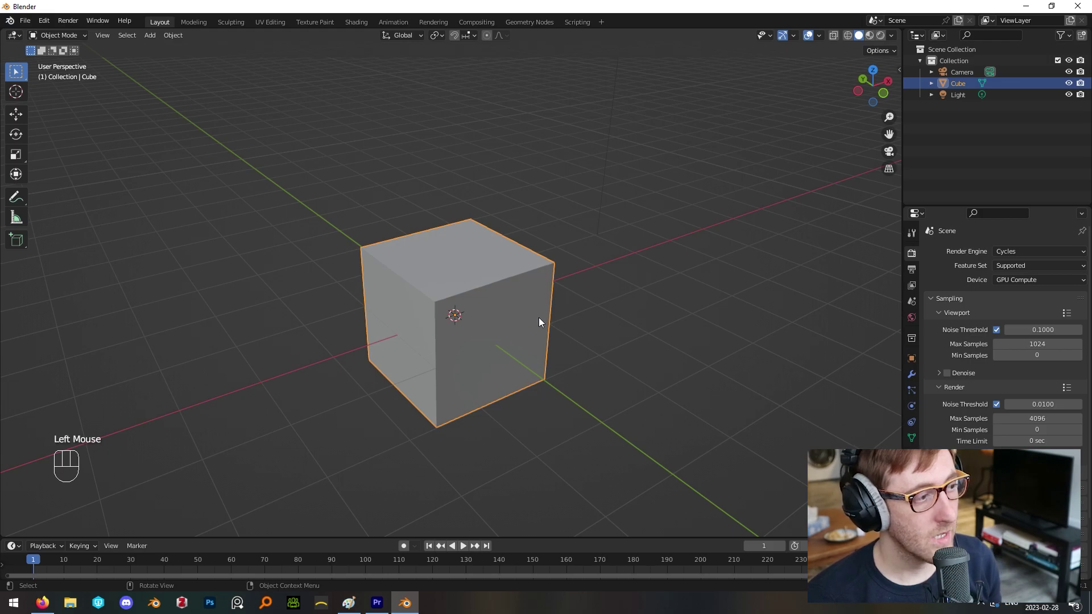
- Re-enter Edit Mode on the selected cube so its whole mesh is selected
key("Tab")
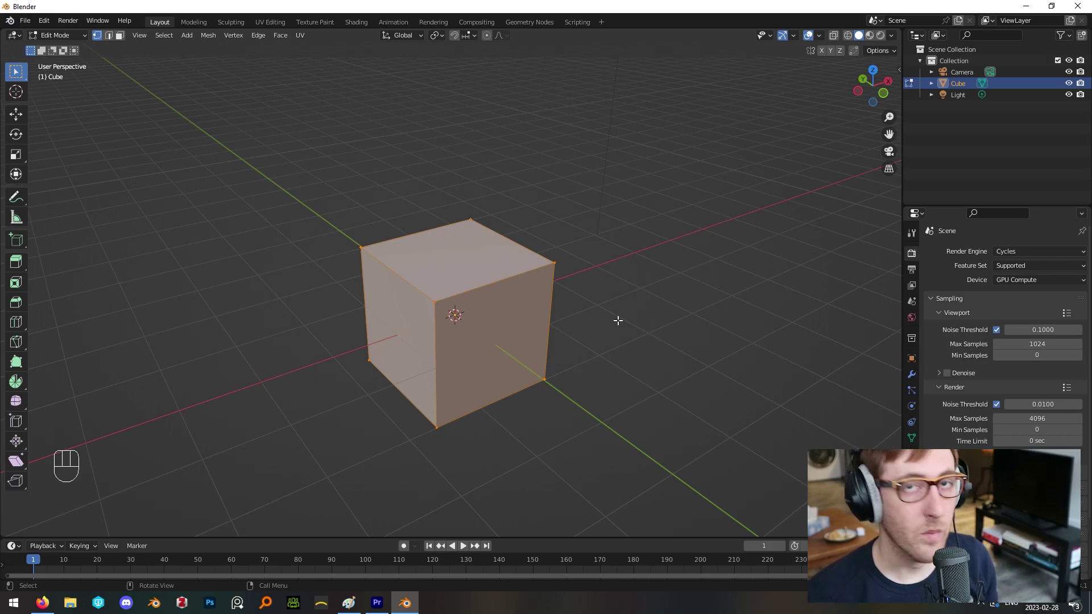
key("Tab")
left_click(622, 370)
left_click(523, 317)
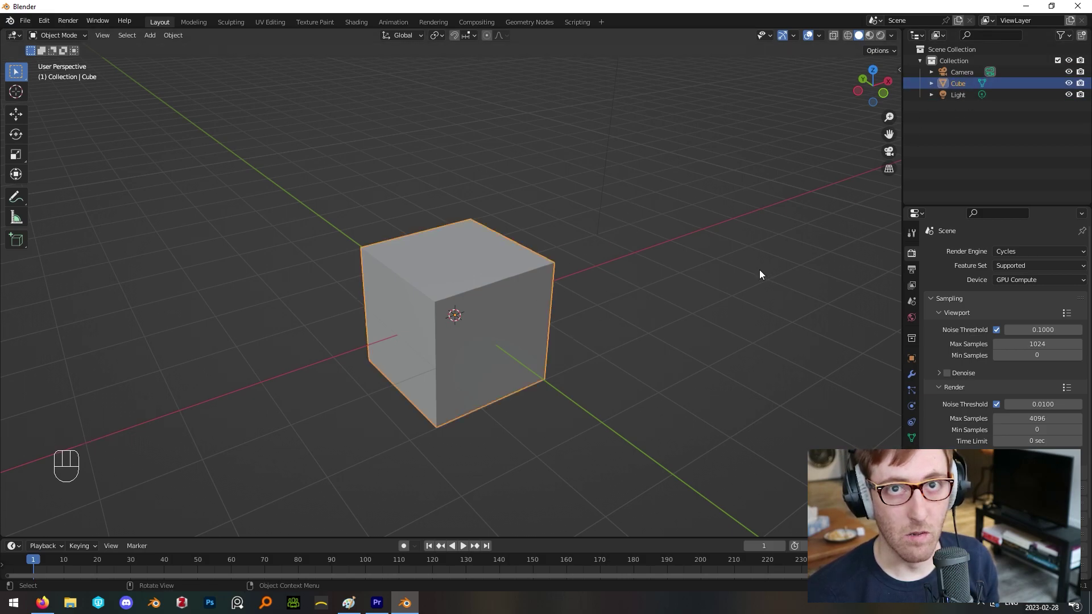
key("Tab")
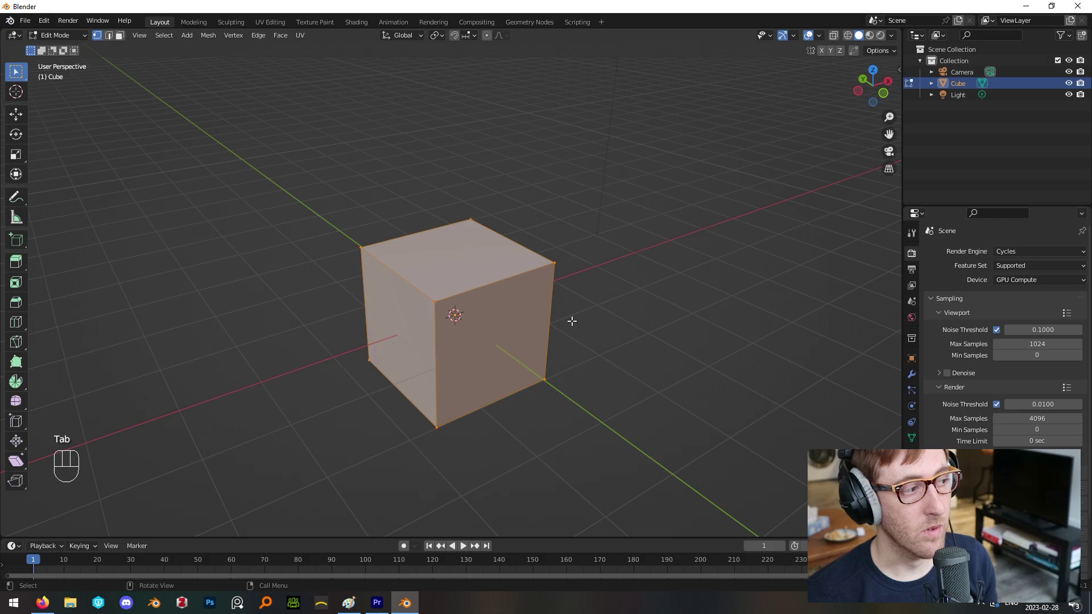
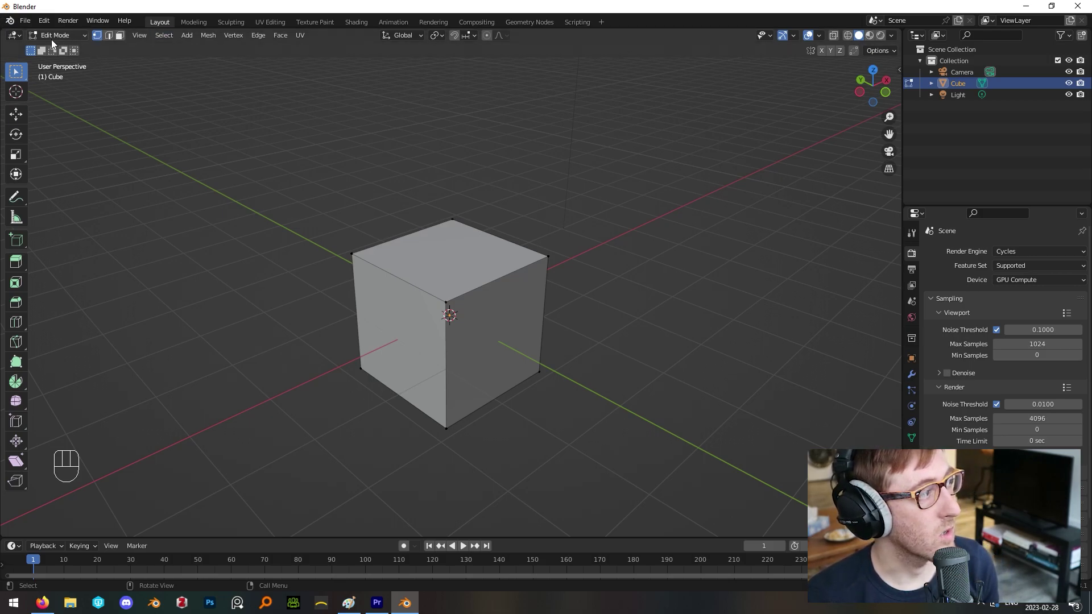
- Switch the mesh select mode to vertices and zoom toward the cube's top corner
left_click_drag(81, 37, 55, 48)
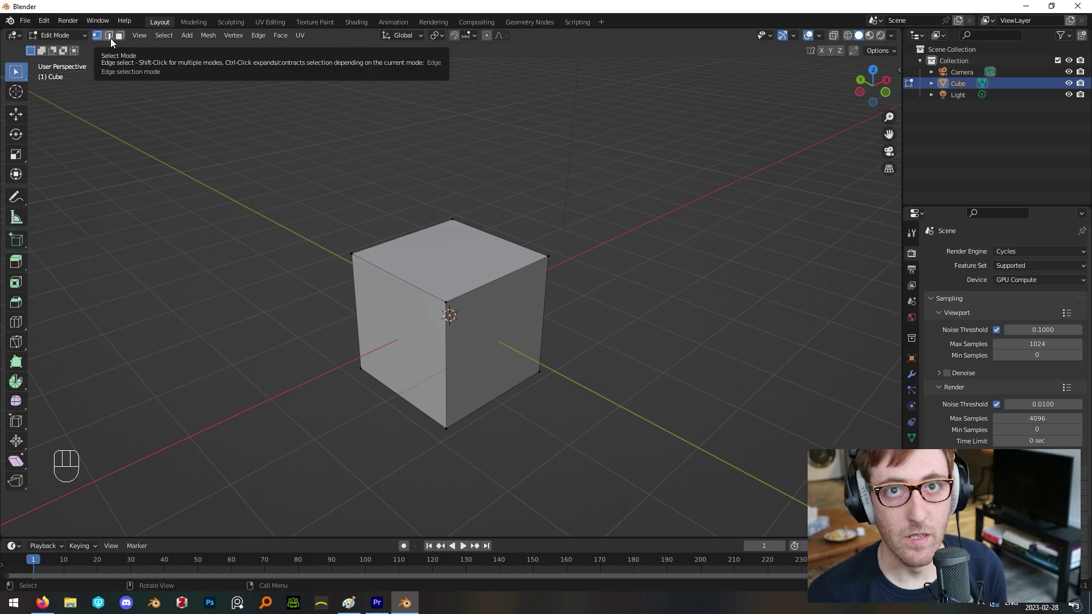
left_click(100, 40)
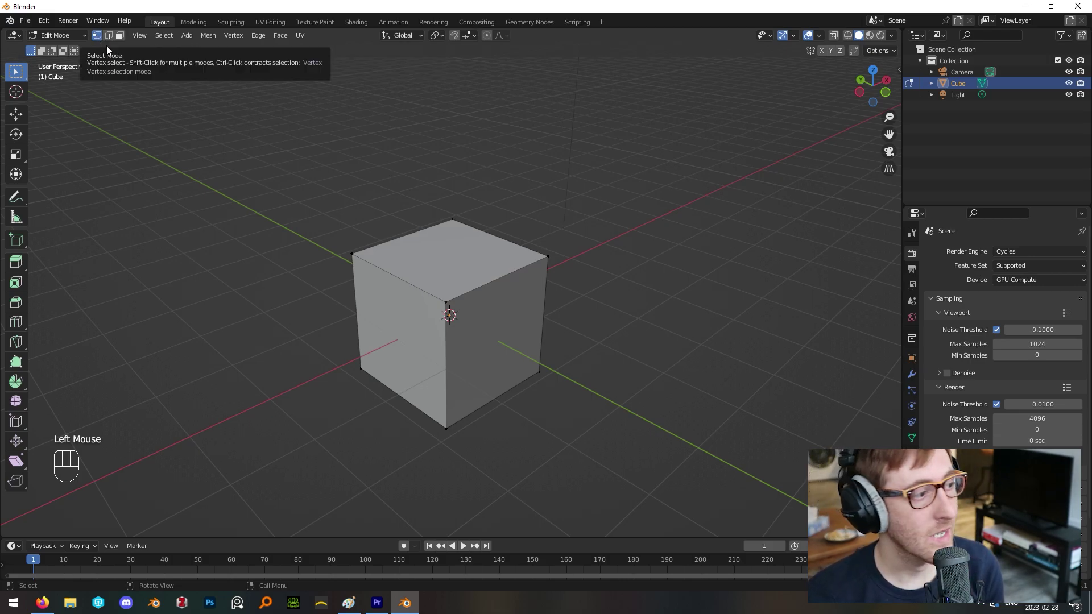
scroll("up", 3)
scroll("down", 3)
scroll("down", 3)
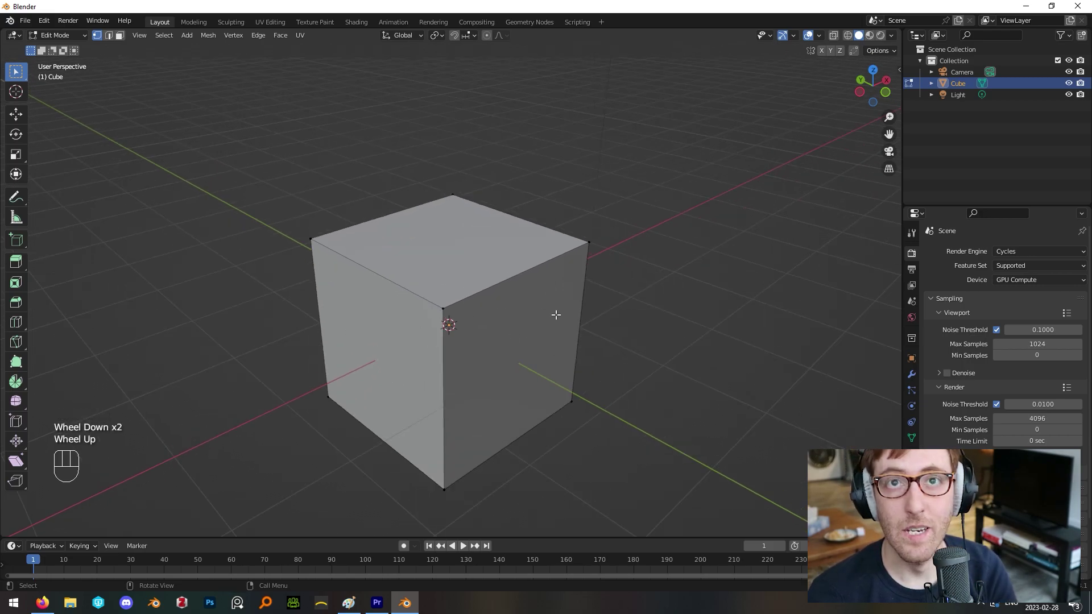
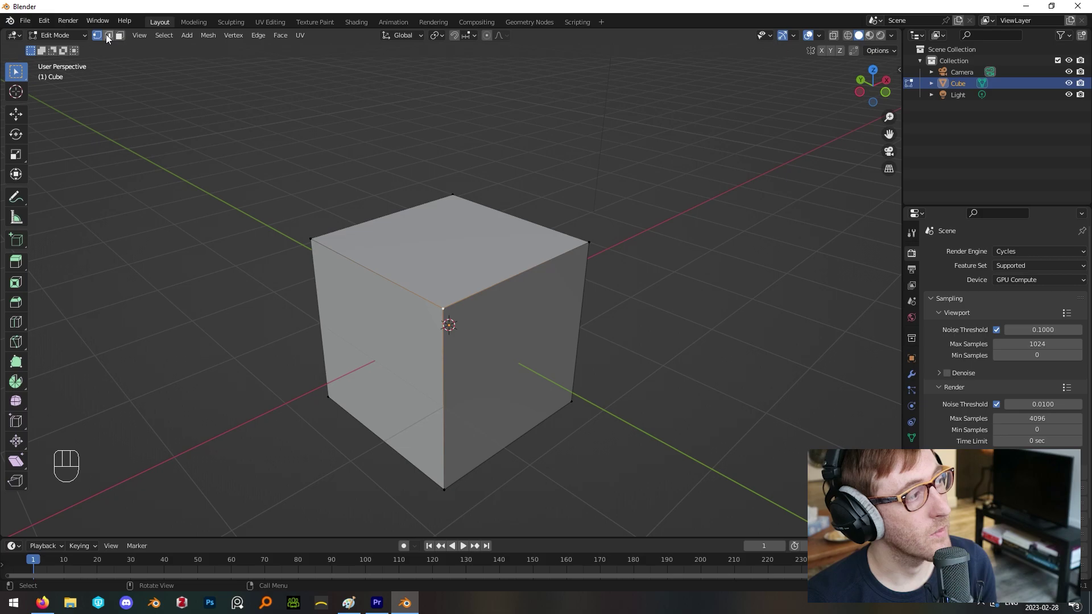
- Switch the mesh select mode to edges
left_click(110, 39)
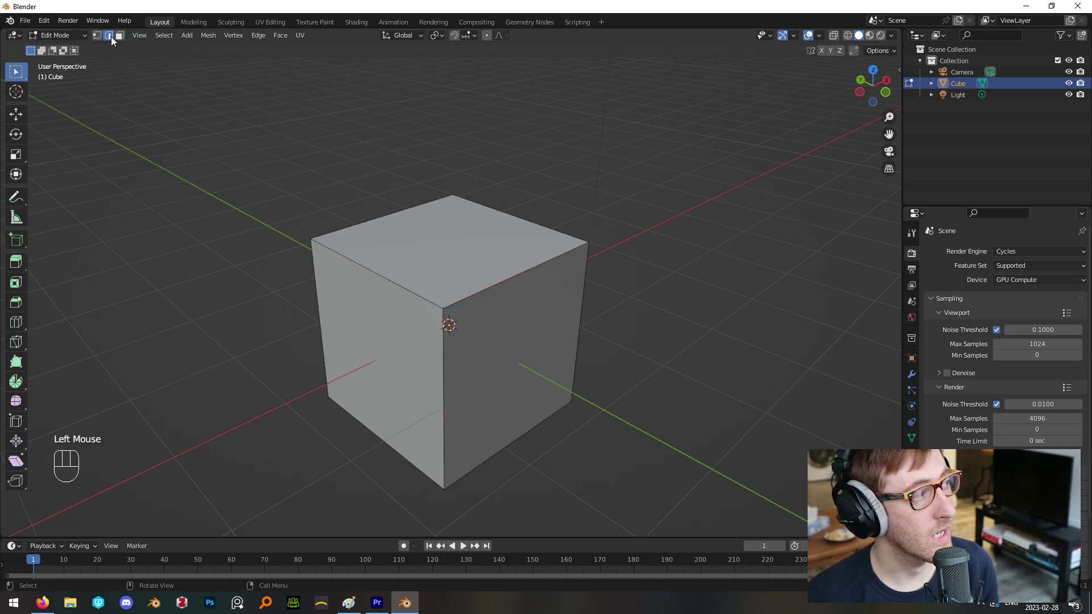
left_click(113, 40)
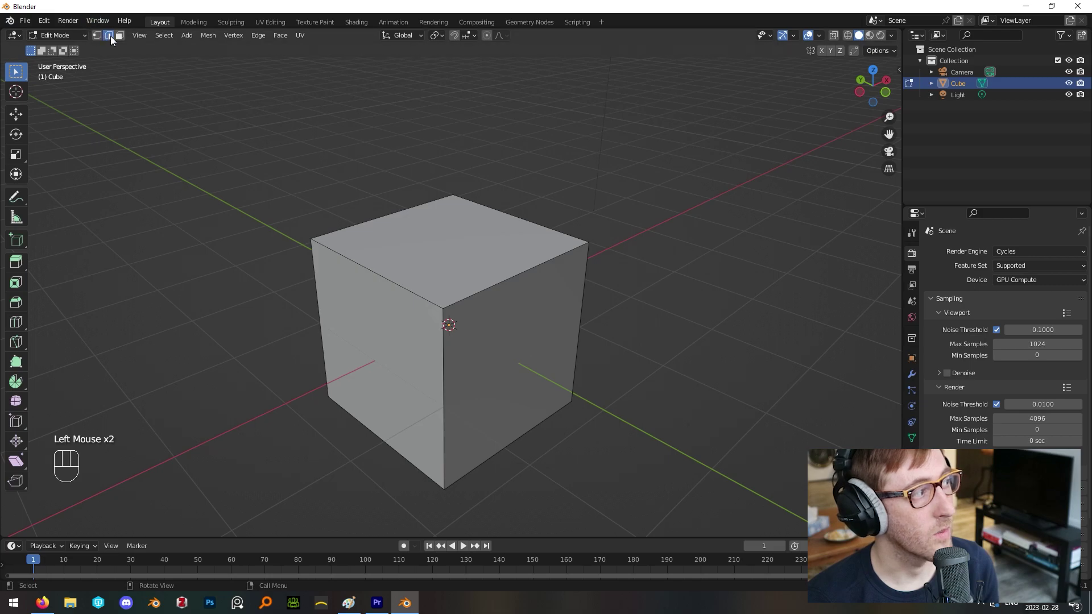
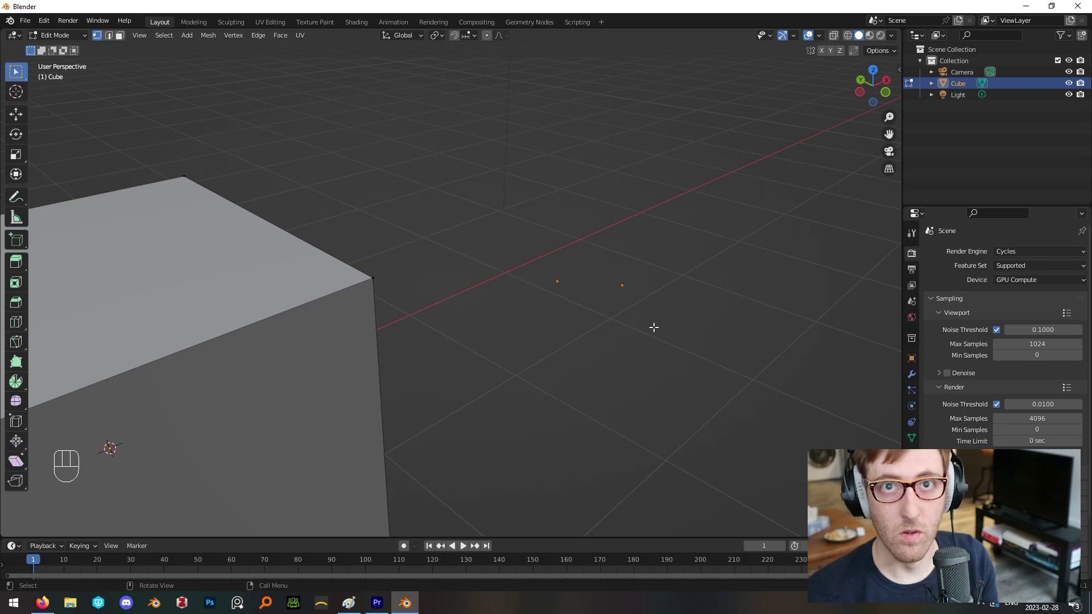
- Fill an edge between the two loose vertices with F and switch to edge select
key("f")
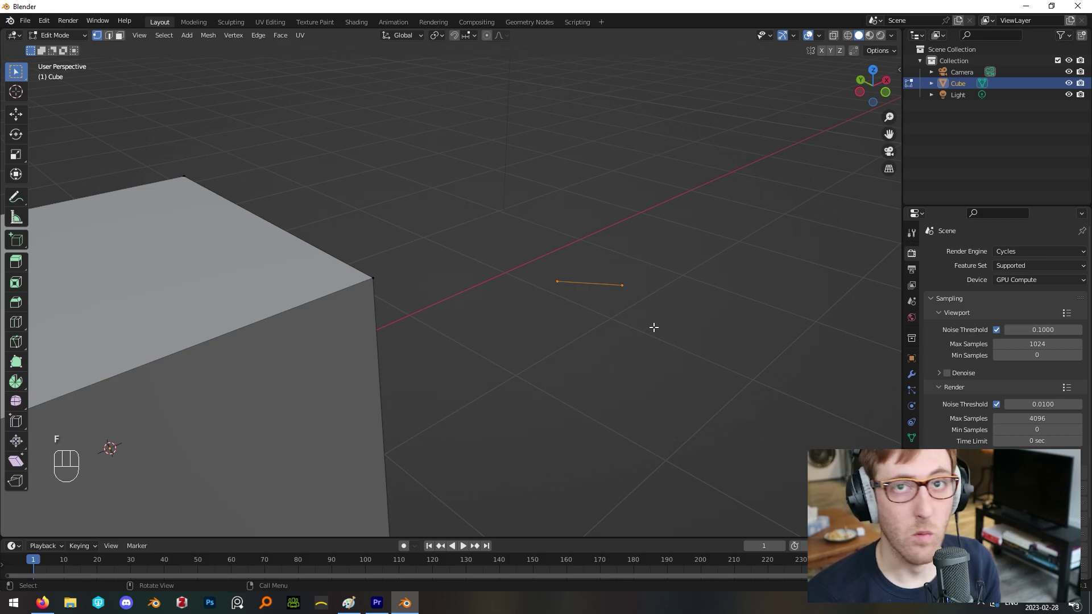
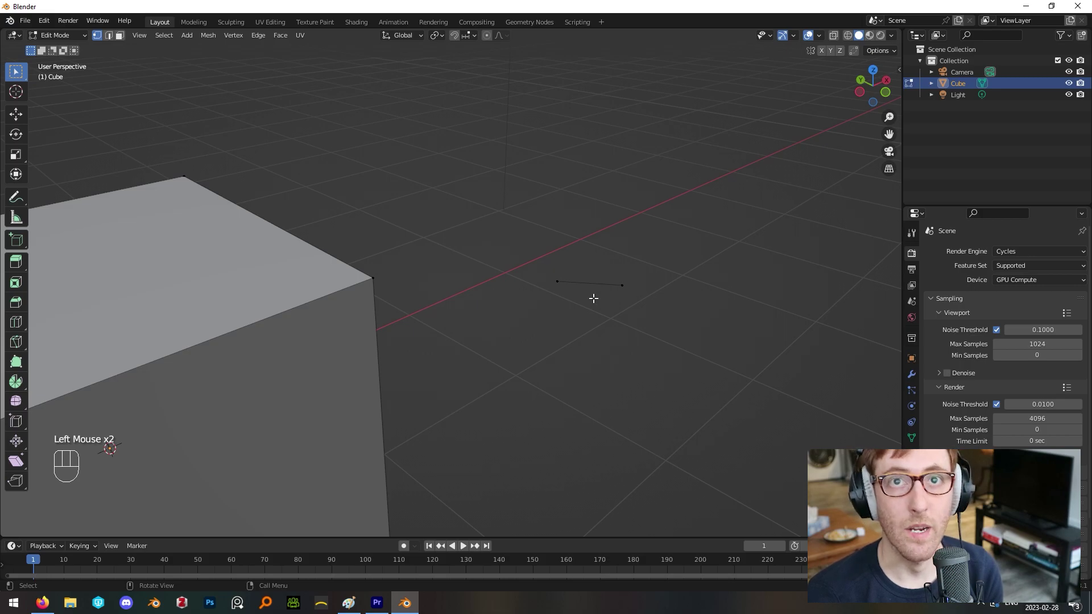
scroll("down", 3)
left_click(113, 36)
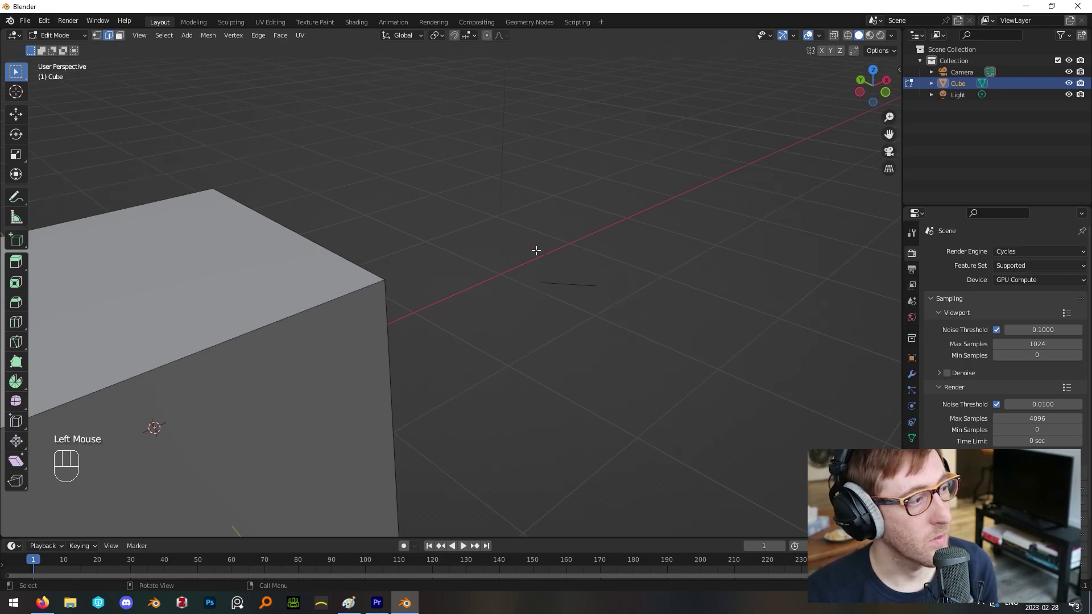
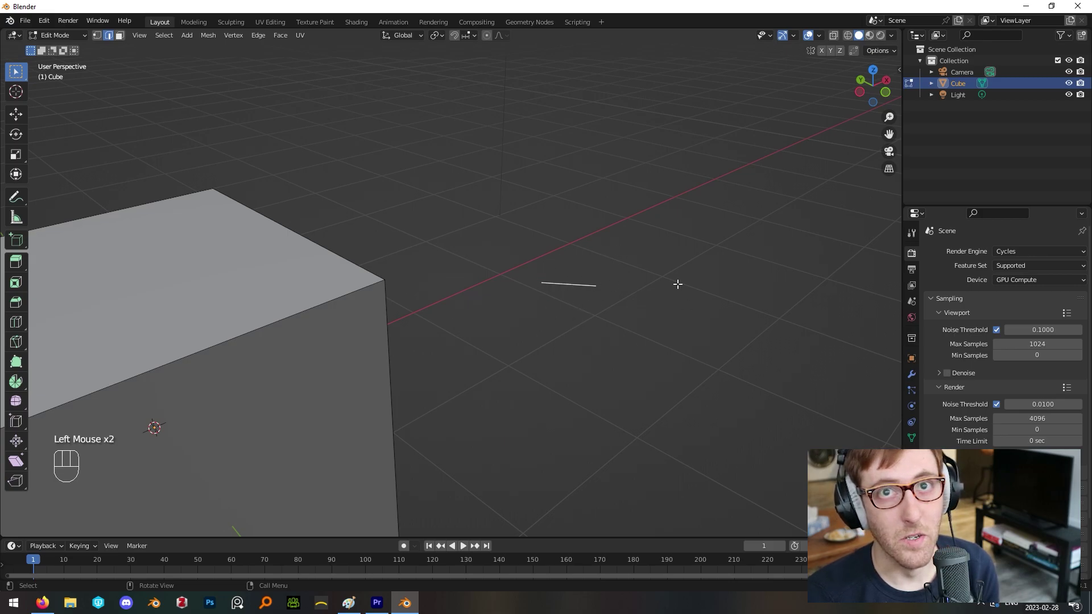
scroll("down", 3)
- Click around the lone edge beside the cube, leaving it unselected
left_click(349, 308)
left_click(157, 350)
left_click(185, 414)
left_click(188, 373)
left_click(166, 368)
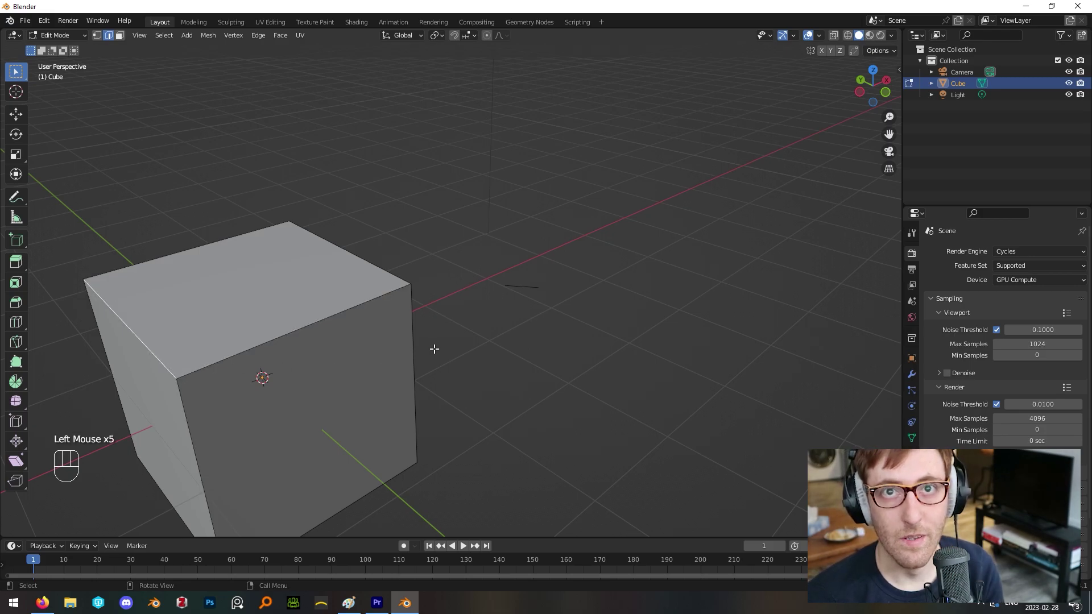
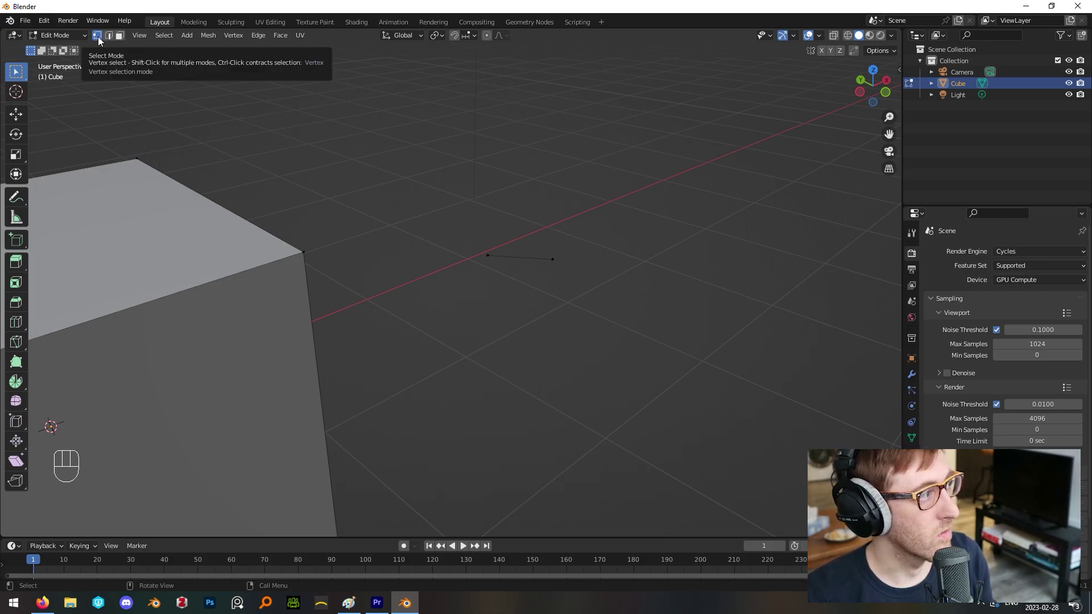
- Fill the triangle face from the edge and extra vertex, then return to Object Mode facing it
left_click(101, 41)
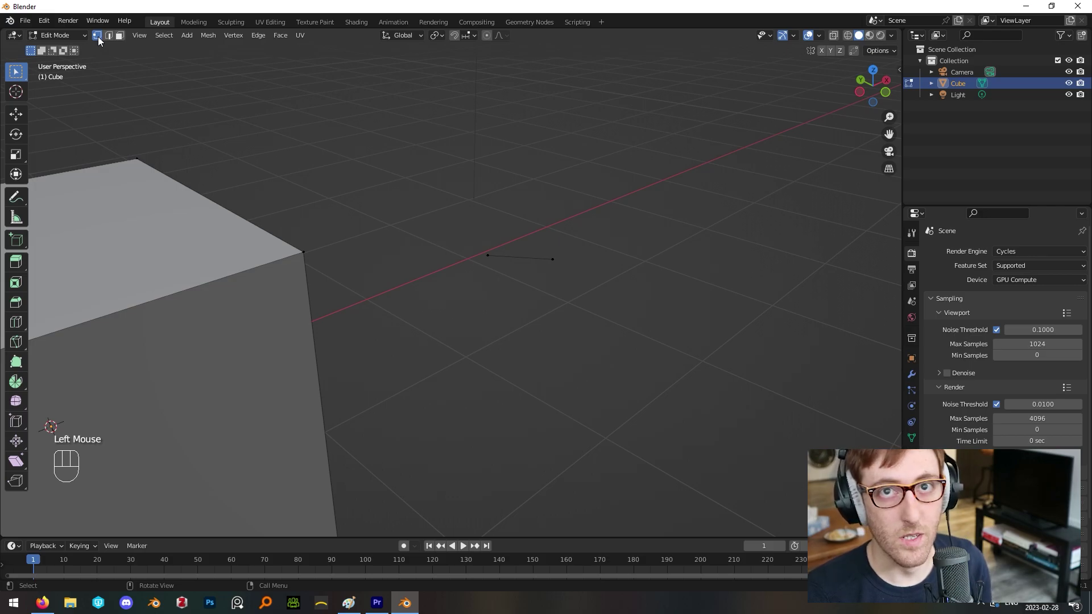
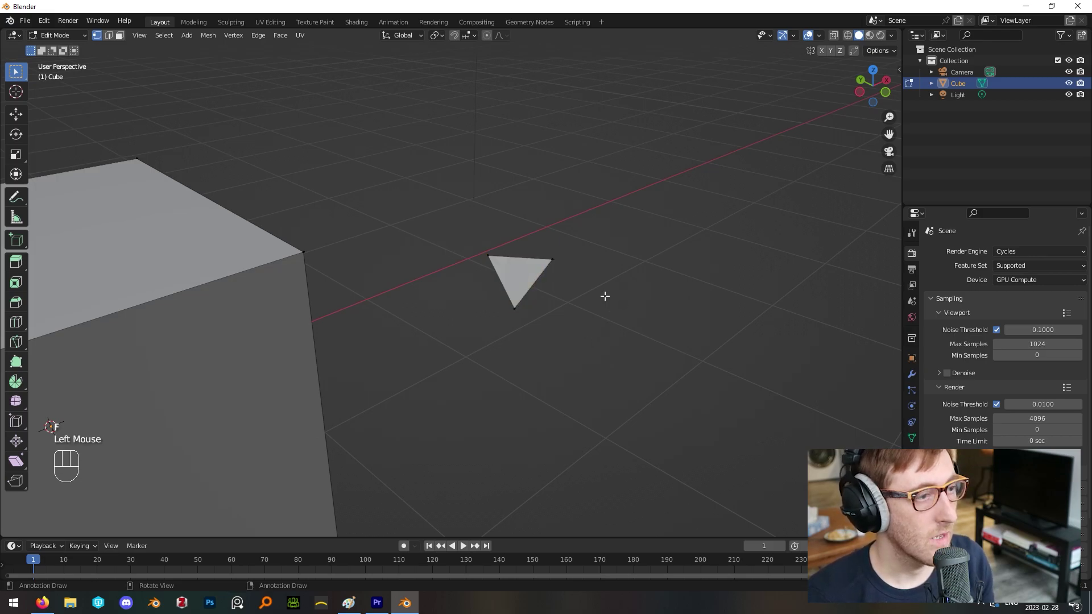
key("Tab")
left_click_drag(603, 290, 542, 290)
scroll("down", 3)
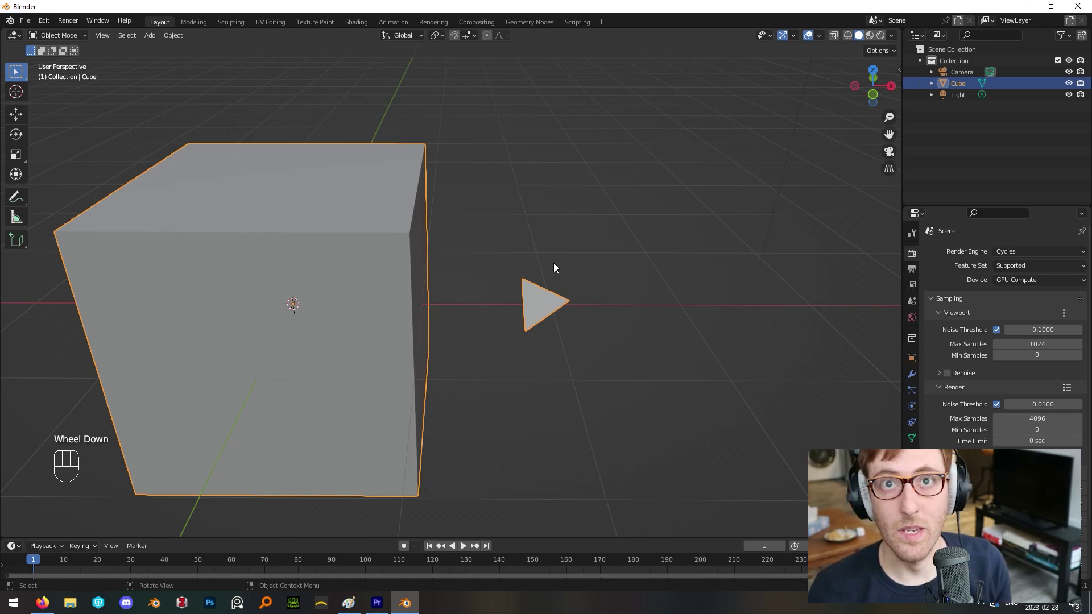
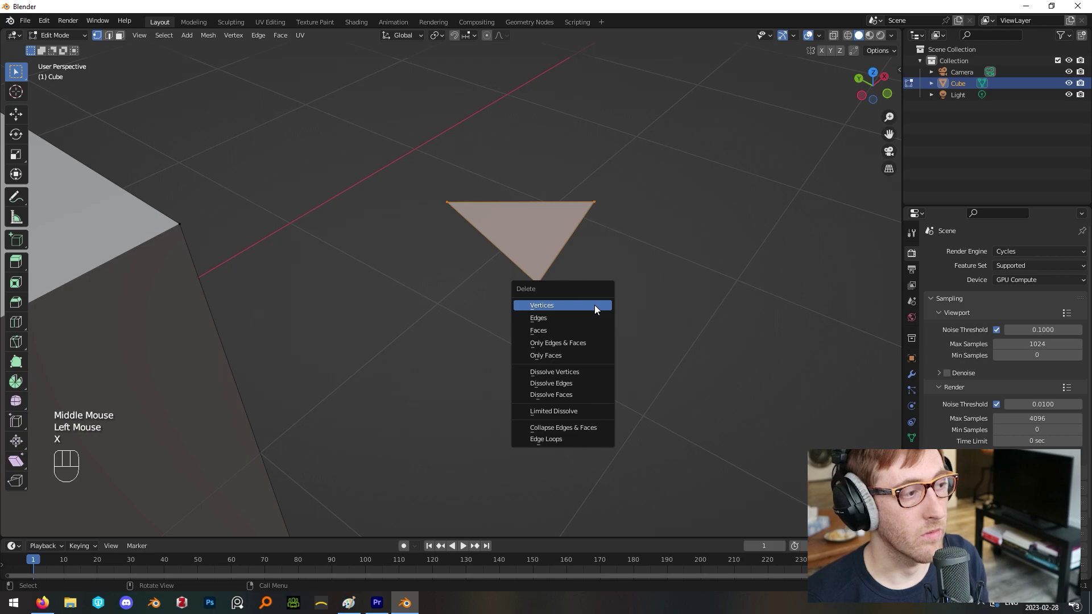
- Leave the triangle, select the cube and enter Edit Mode on its mesh
key("Tab")
scroll("down", 3)
left_click_drag(601, 305, 563, 300)
left_click(485, 293)
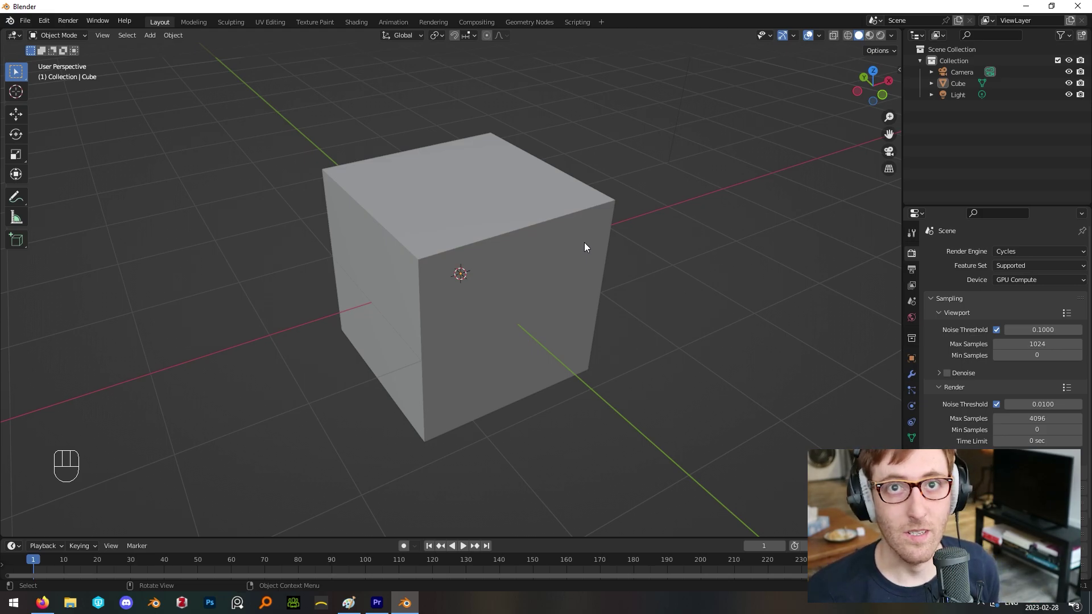
left_click(587, 246)
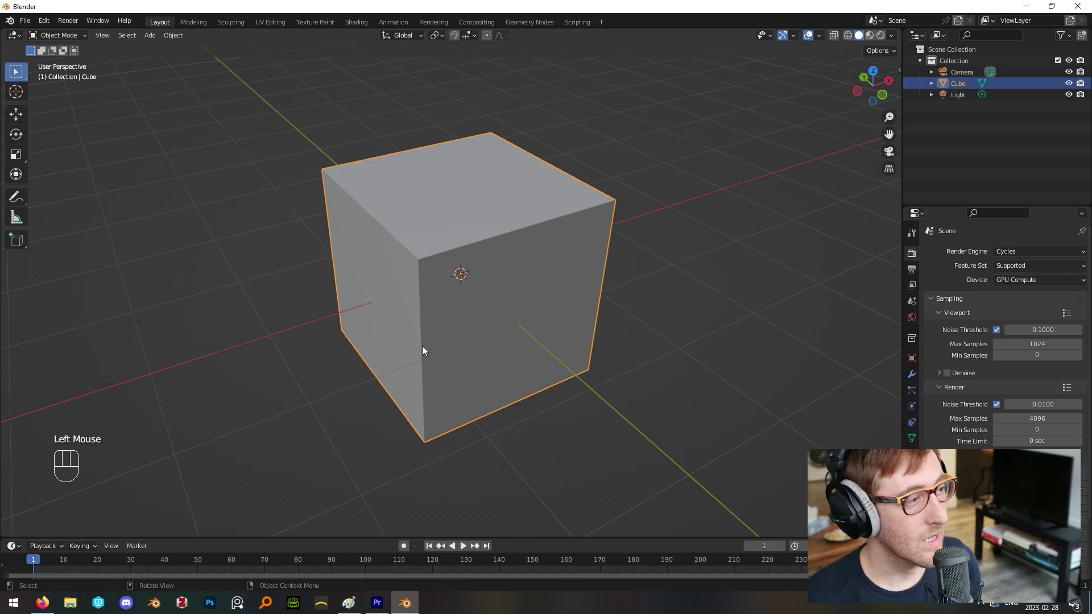
key("Tab")
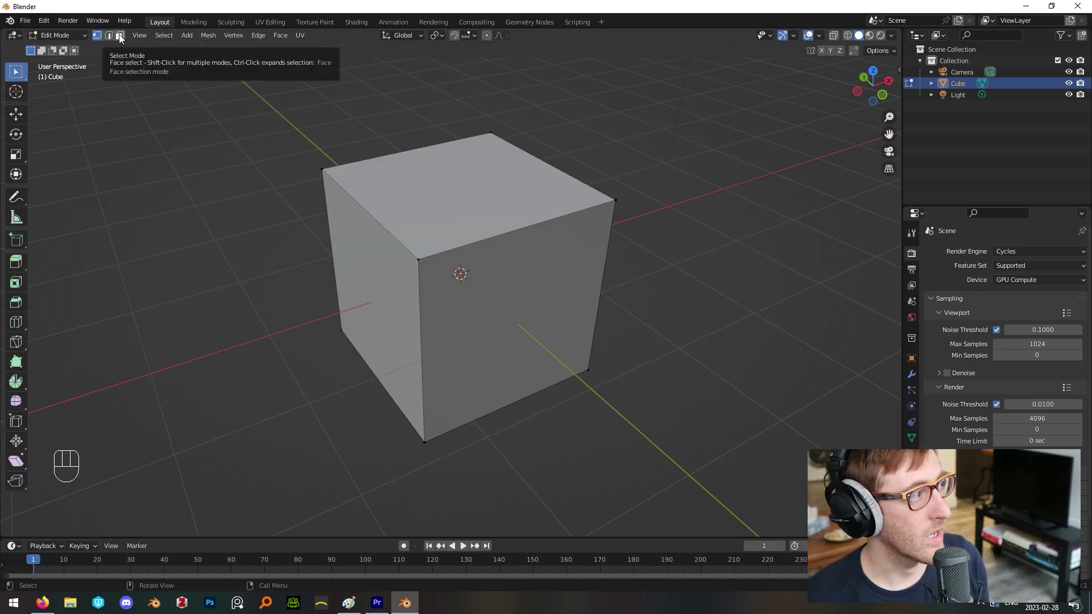
- Inset the cube's top face into a smaller inner square, then go to vertex select
left_click(123, 39)
left_click(455, 195)
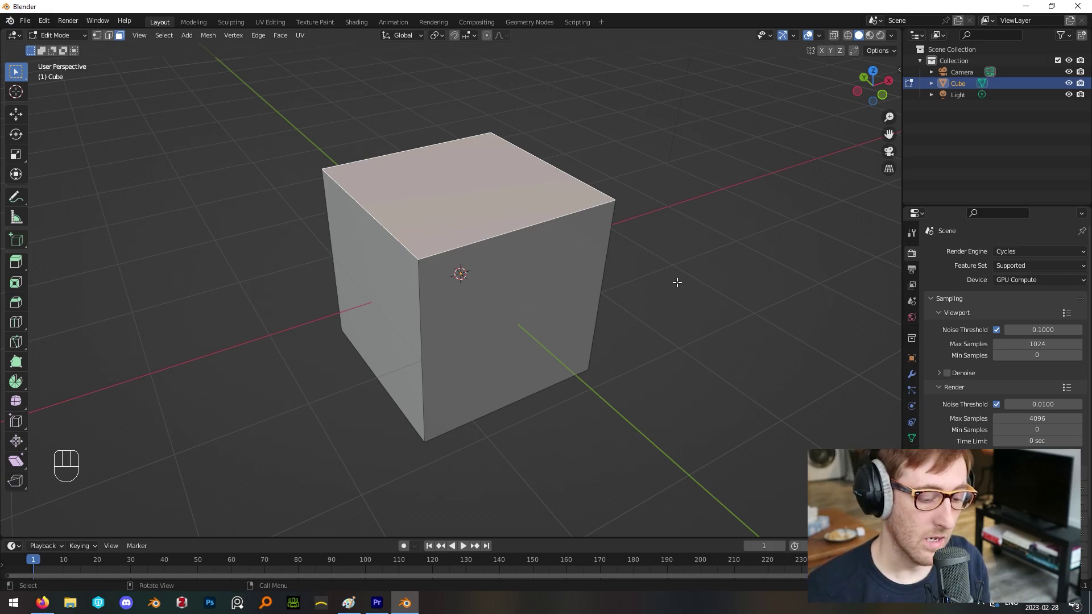
key("i")
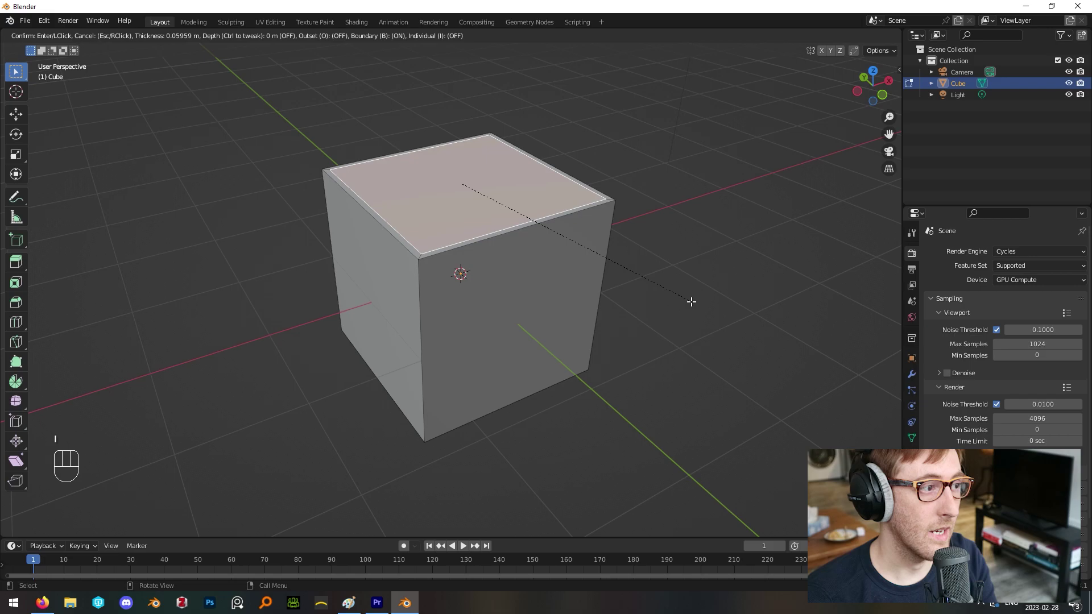
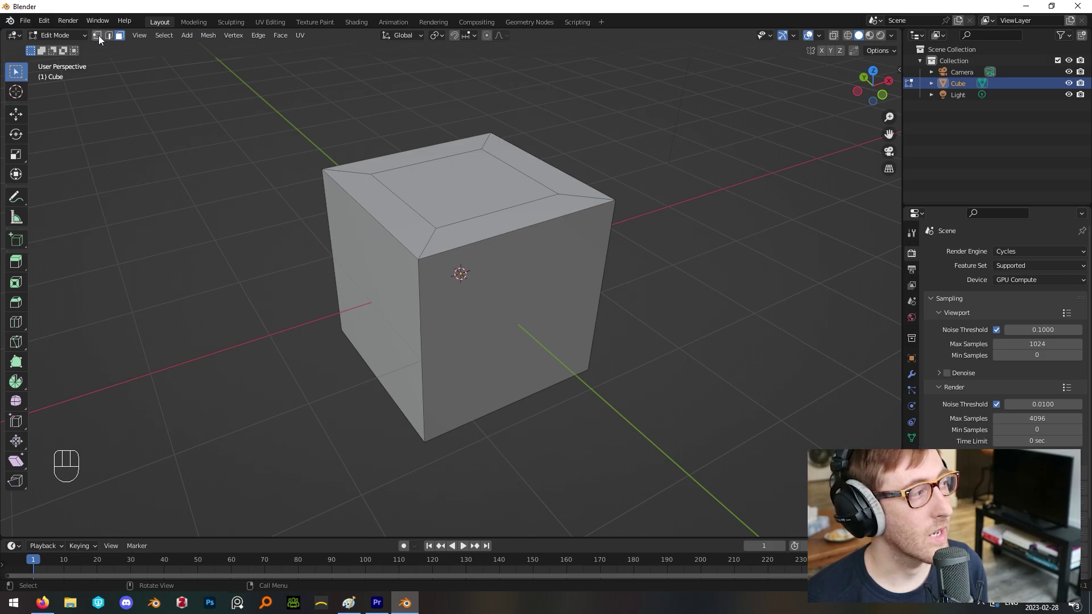
left_click(102, 39)
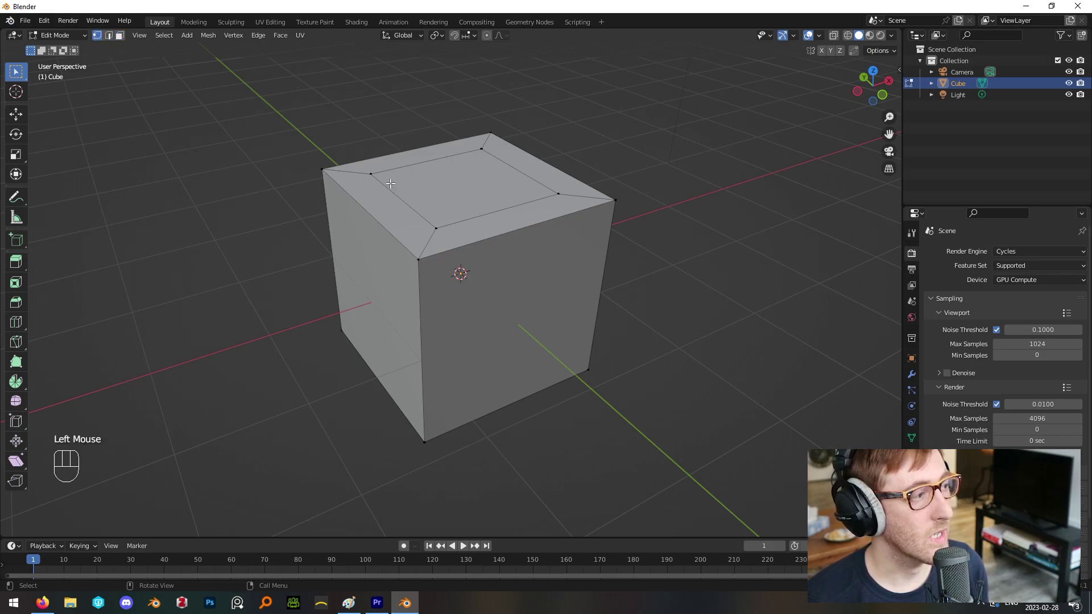
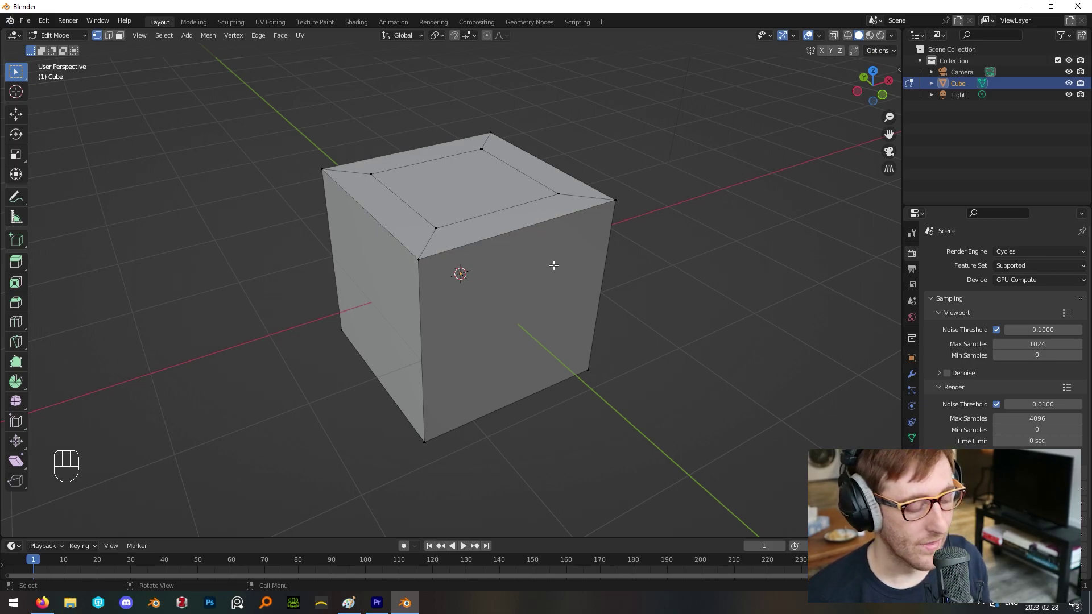
key("ctrl+r")
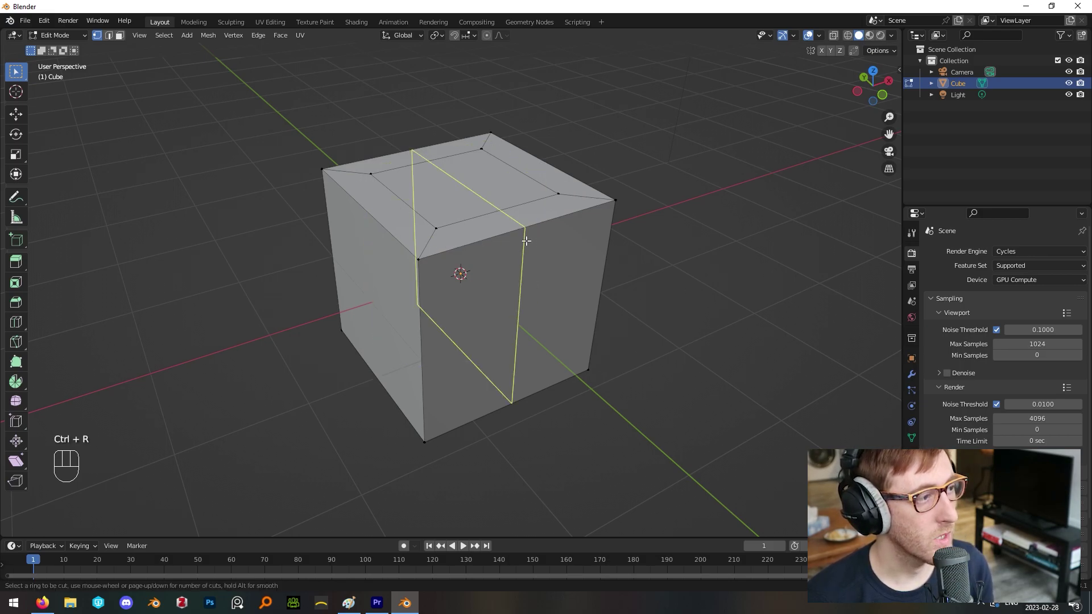
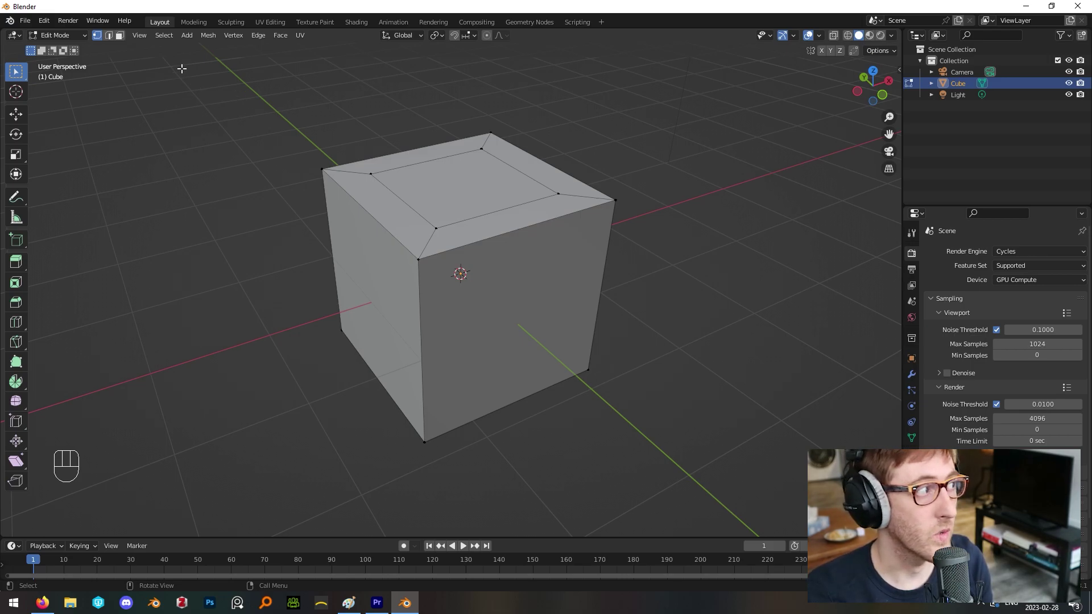
- Extrude the inner top face upward into a narrower second tier
left_click(122, 40)
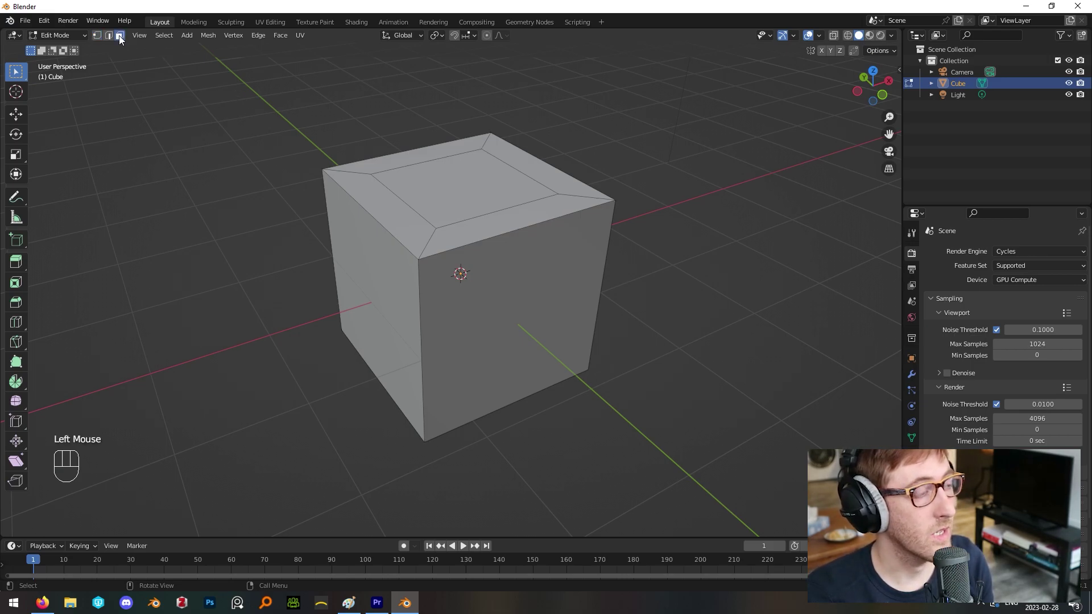
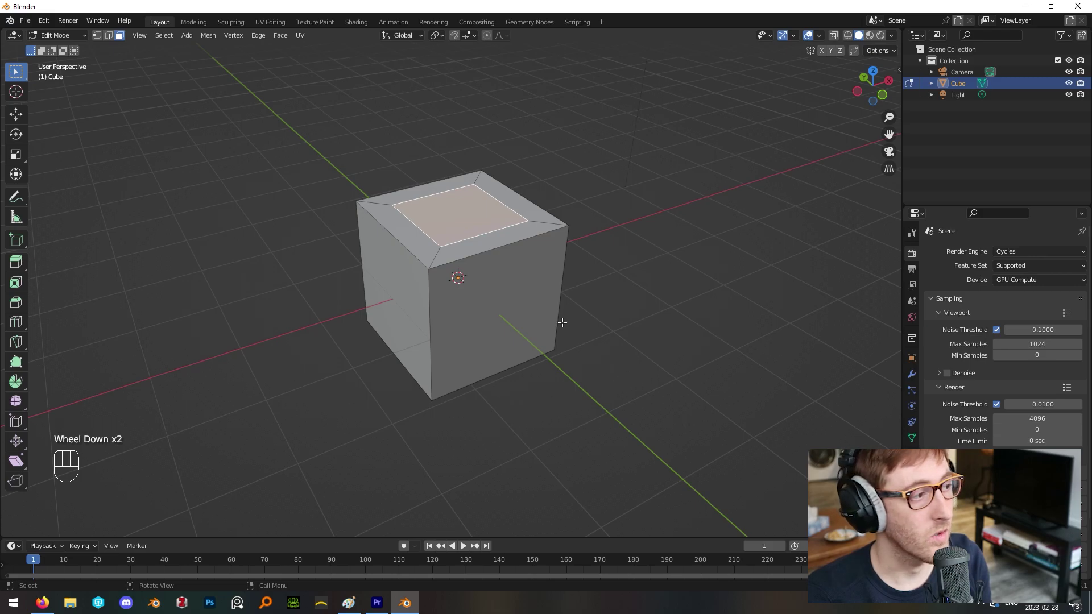
key("e")
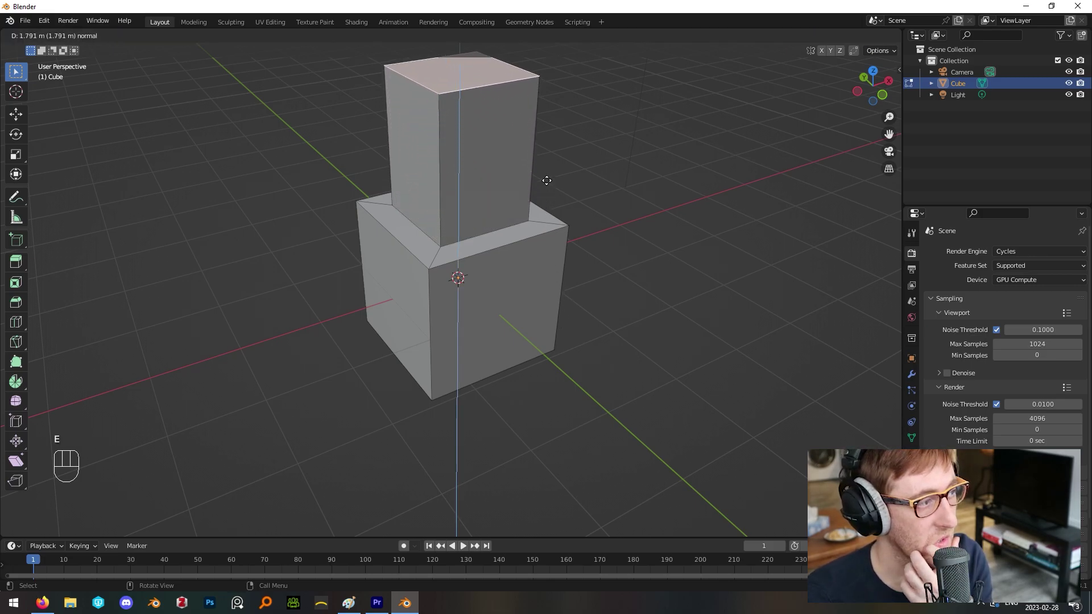
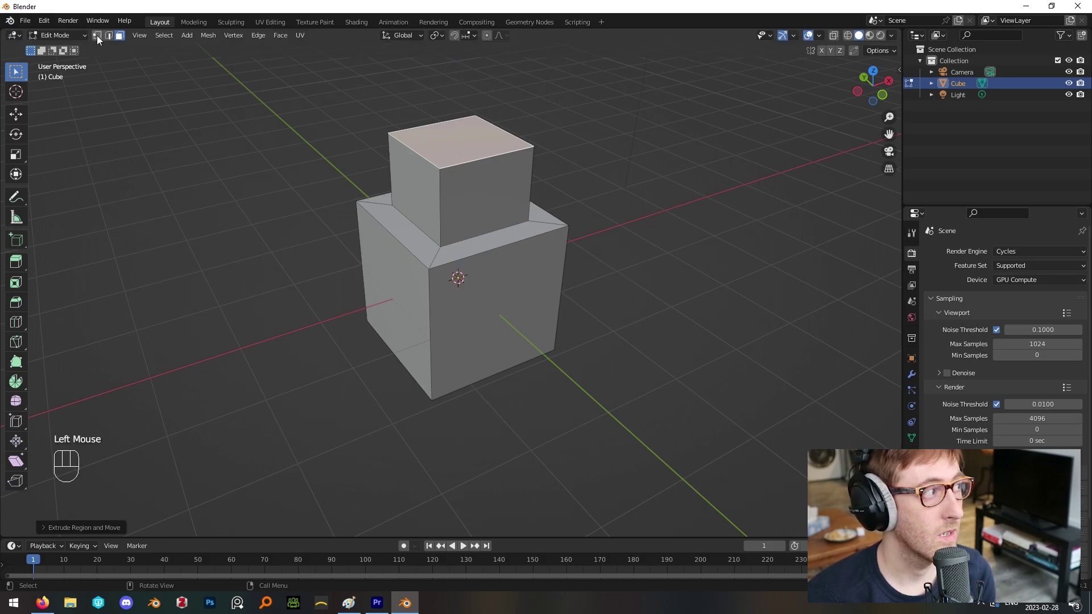
left_click(100, 40)
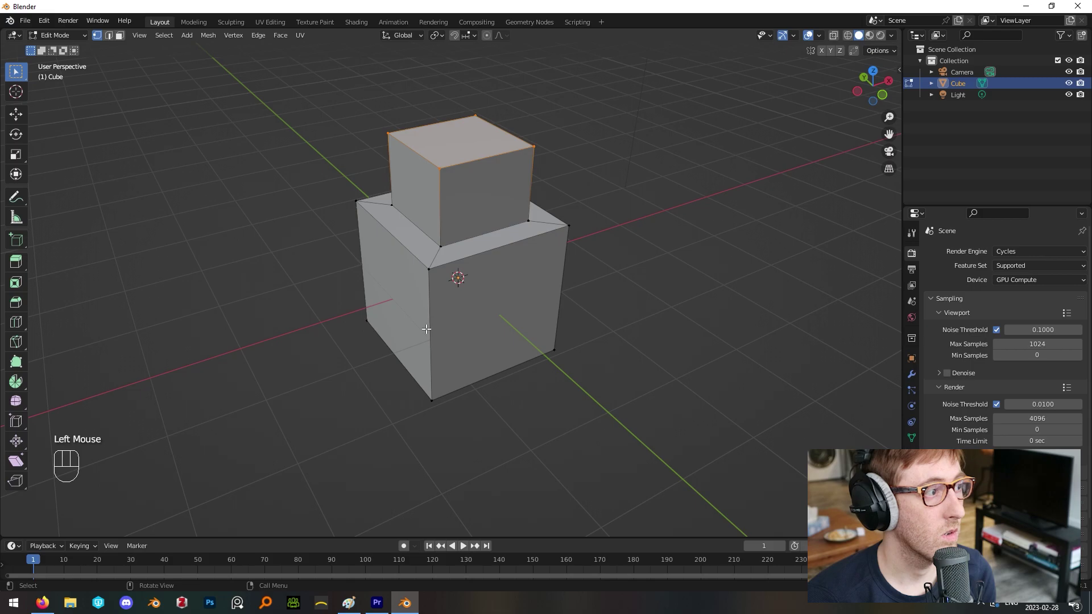
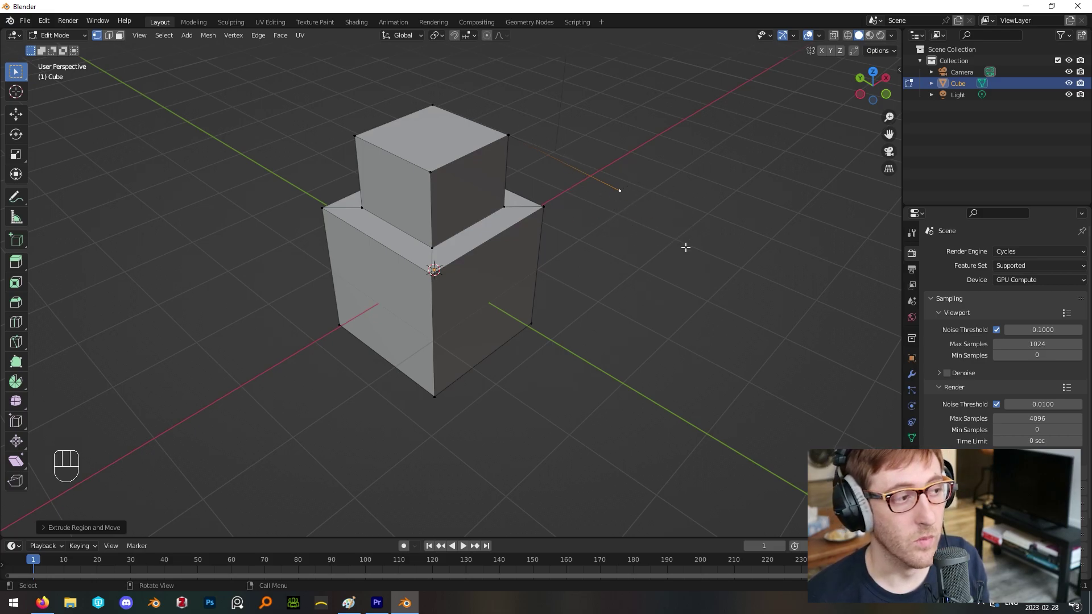
key("ctrl+z")
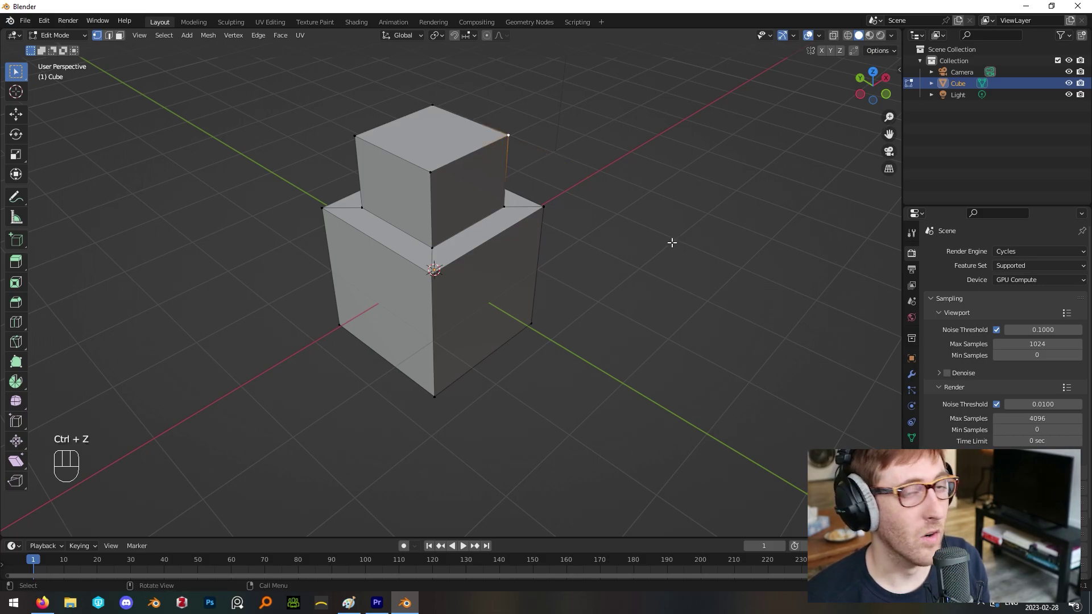
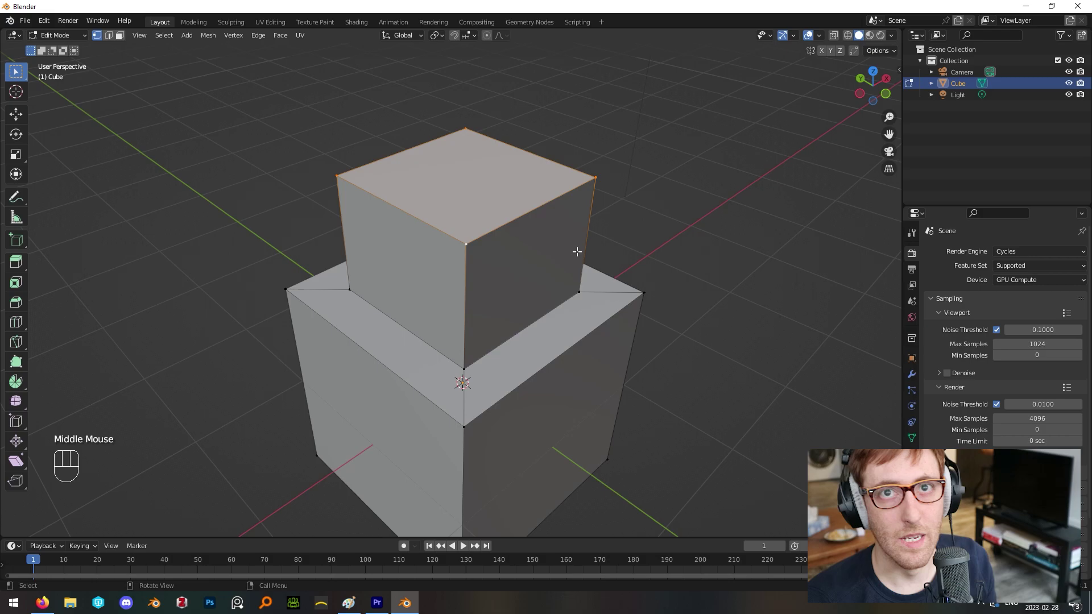
- Select the upper tier's top face for extrusion and drop to vertex select
left_click(125, 39)
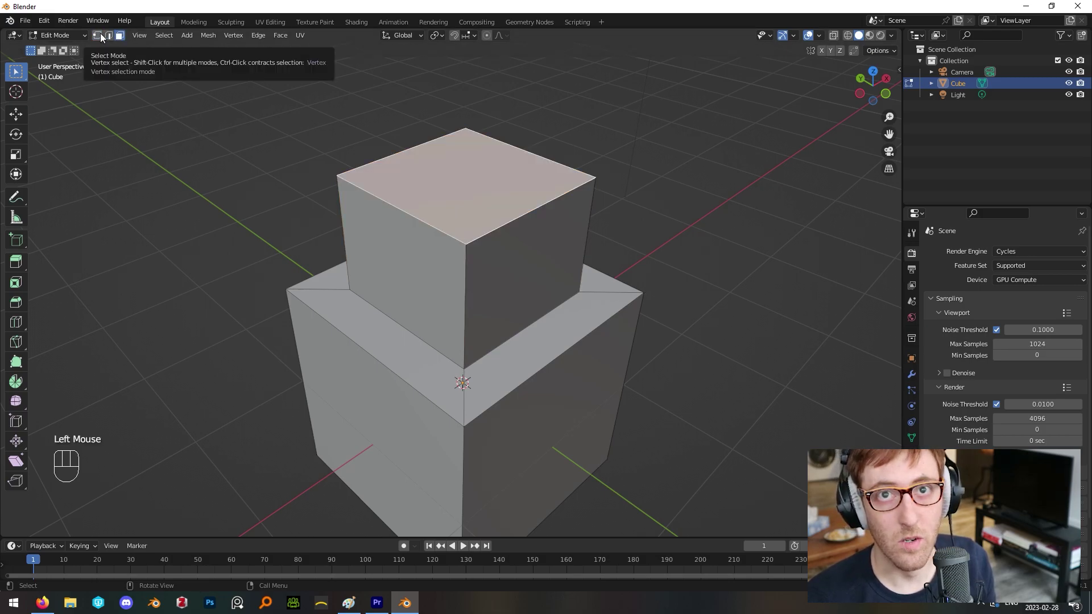
left_click(103, 38)
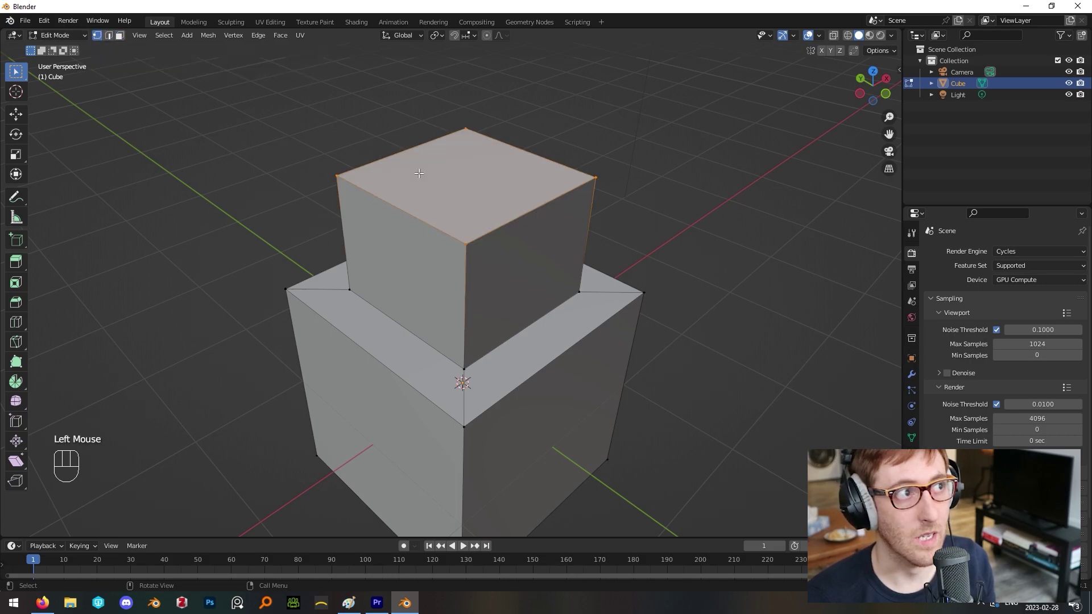
scroll("down", 3)
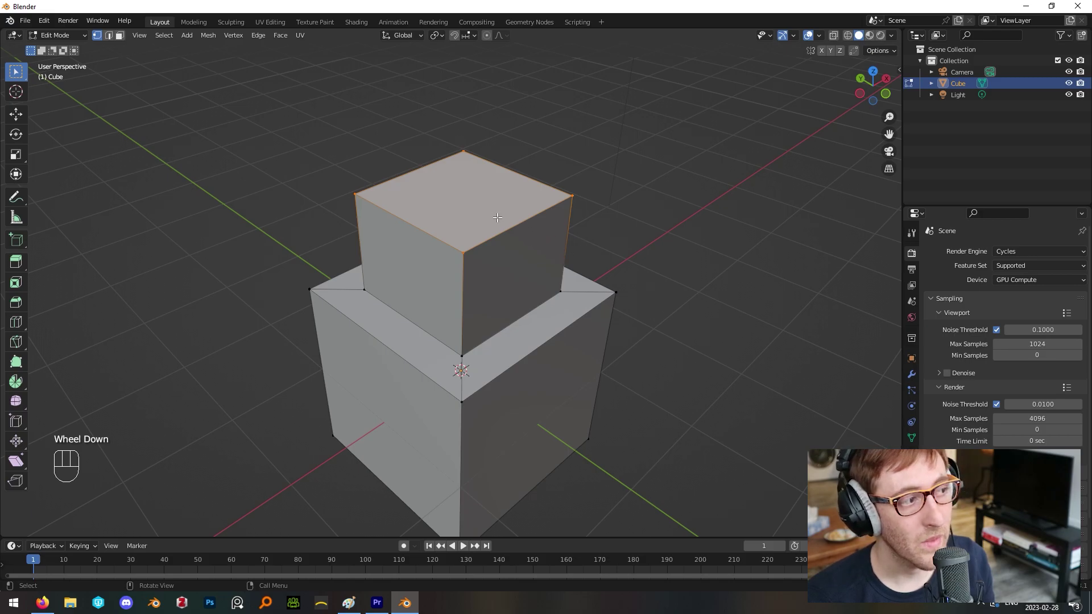
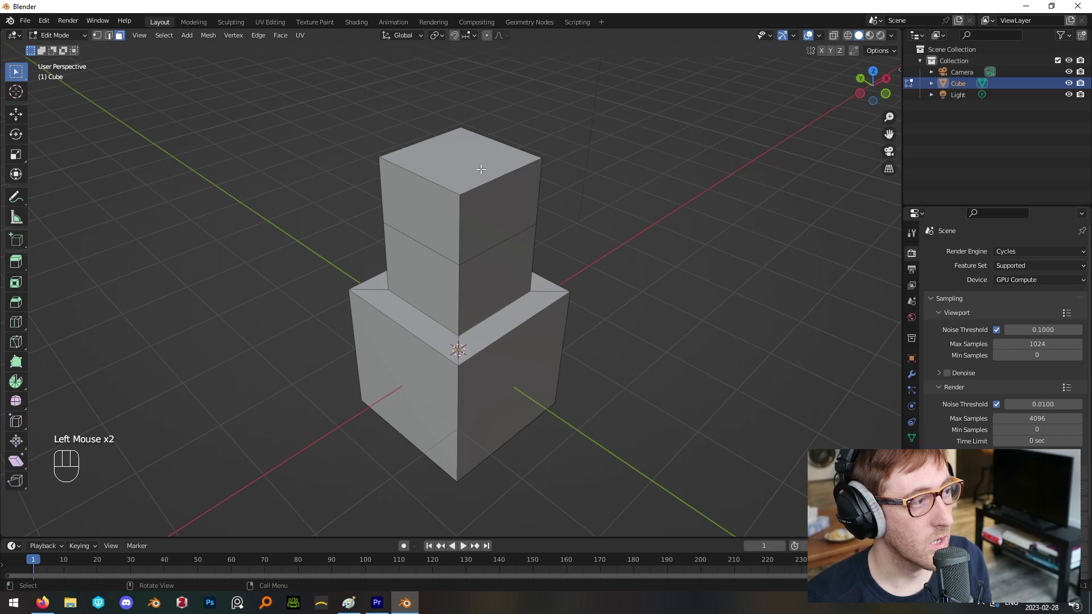
- Select the upper tier's top face, try a bevel on its edges and undo it
left_click(480, 166)
left_click_drag(503, 172, 501, 242)
scroll("up", 3)
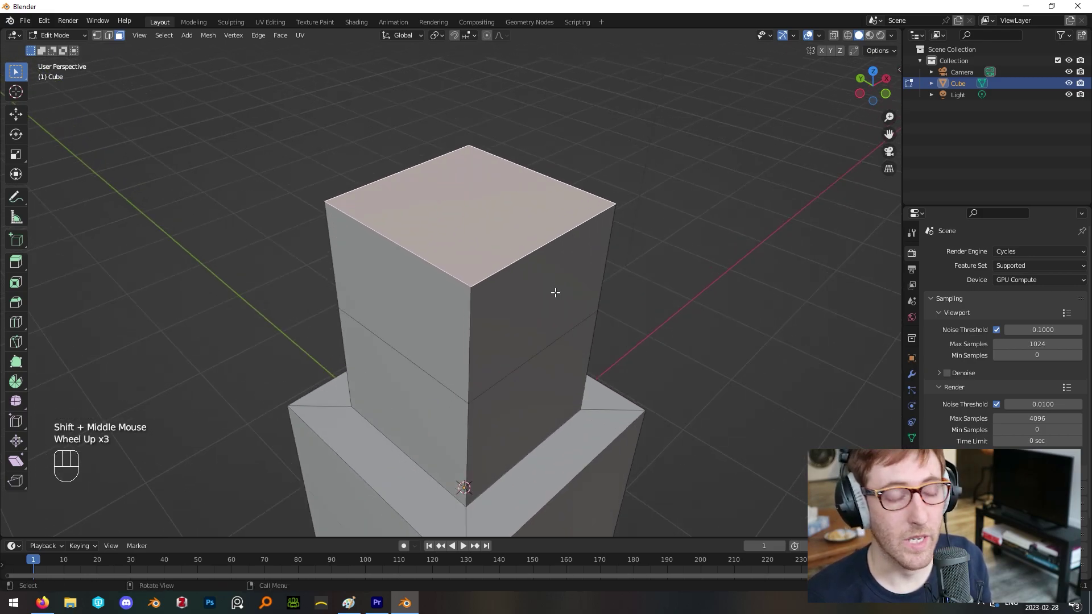
key("ctrl+b")
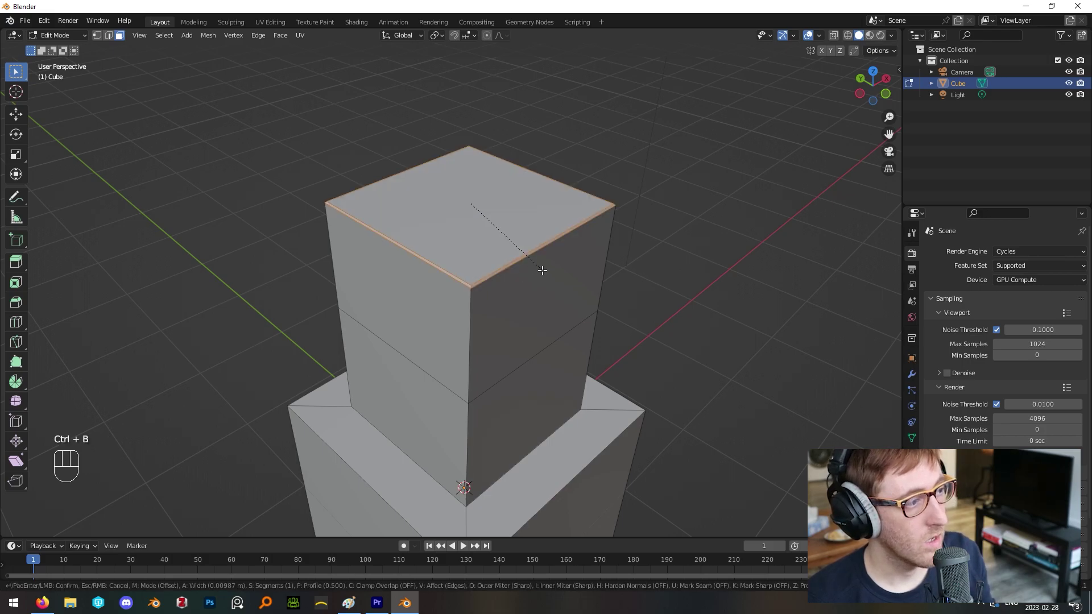
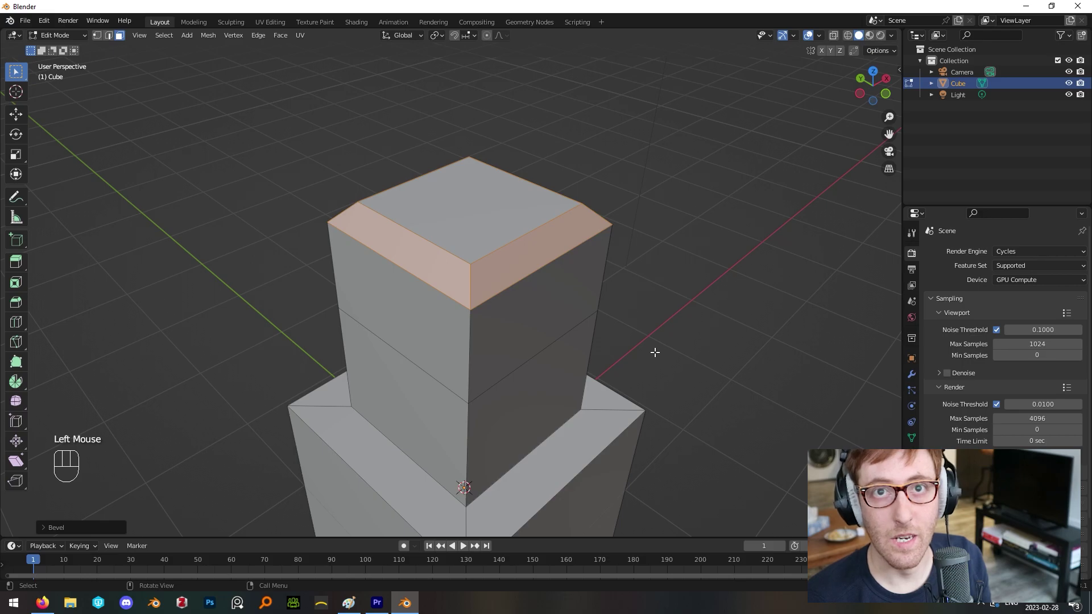
key("ctrl+z")
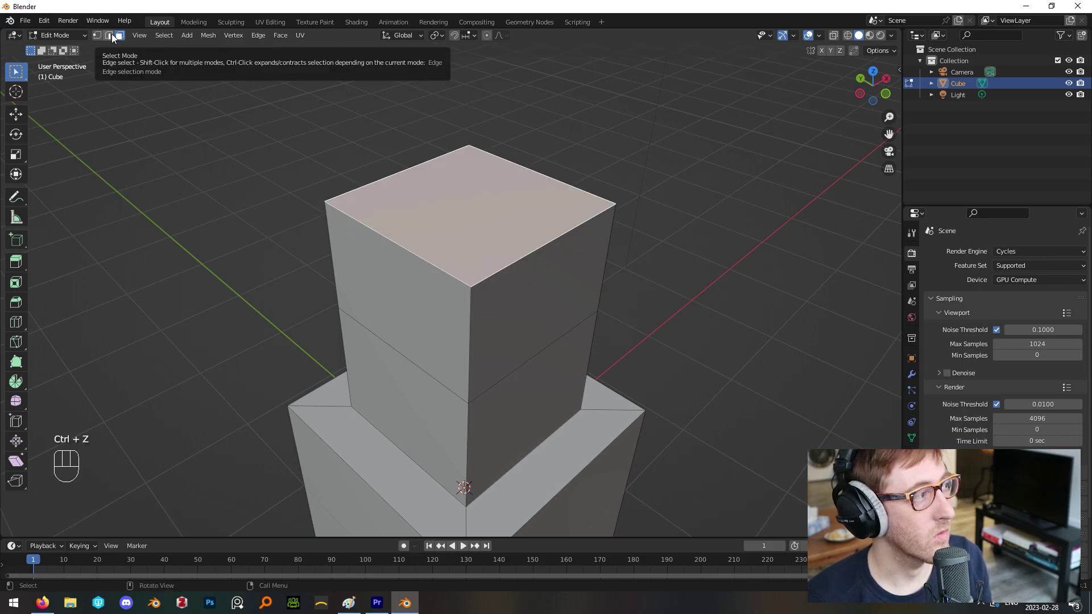
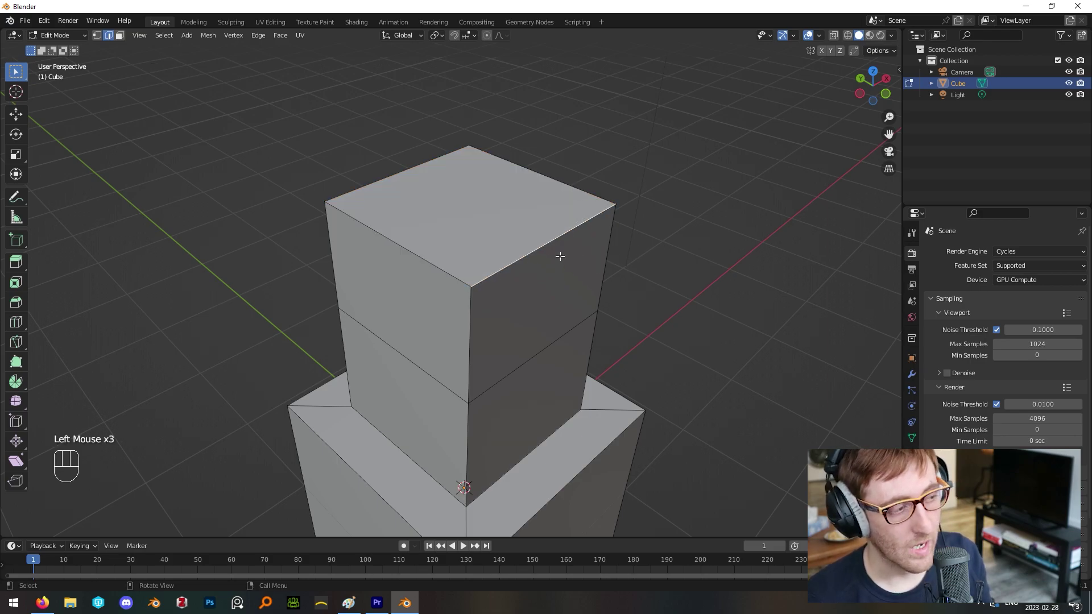
- Bevel a single top edge, then bevel the whole top border again, leaving it unconfirmed
key("ctrl+b")
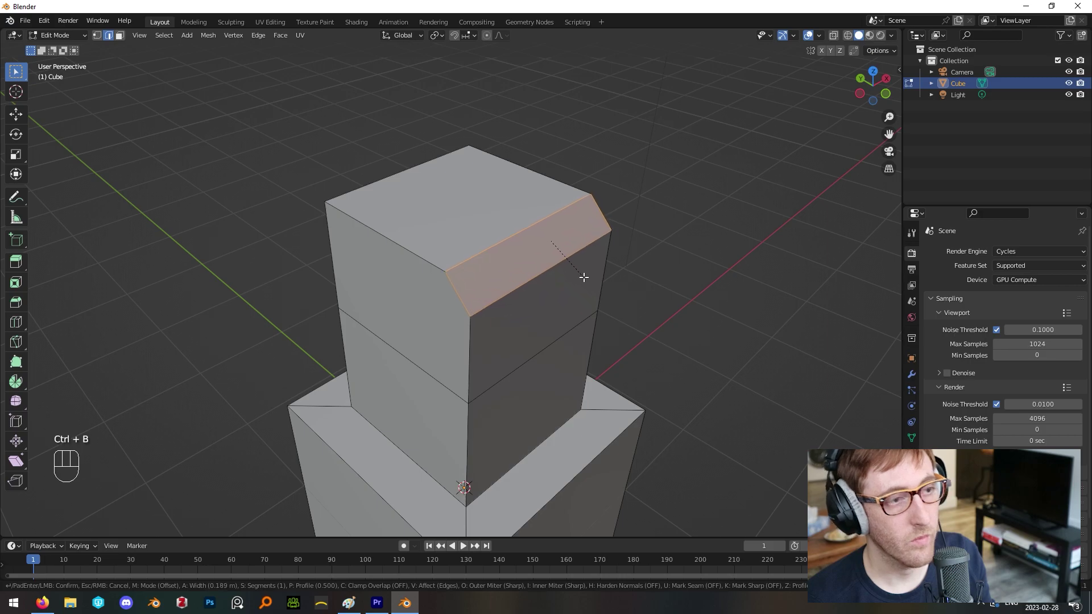
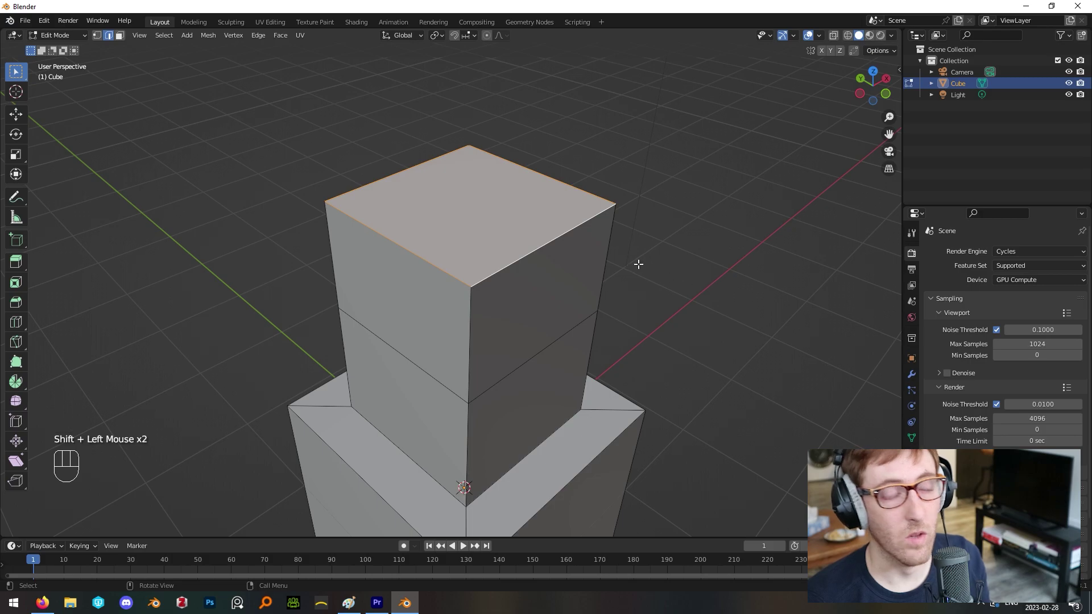
key("ctrl+b")
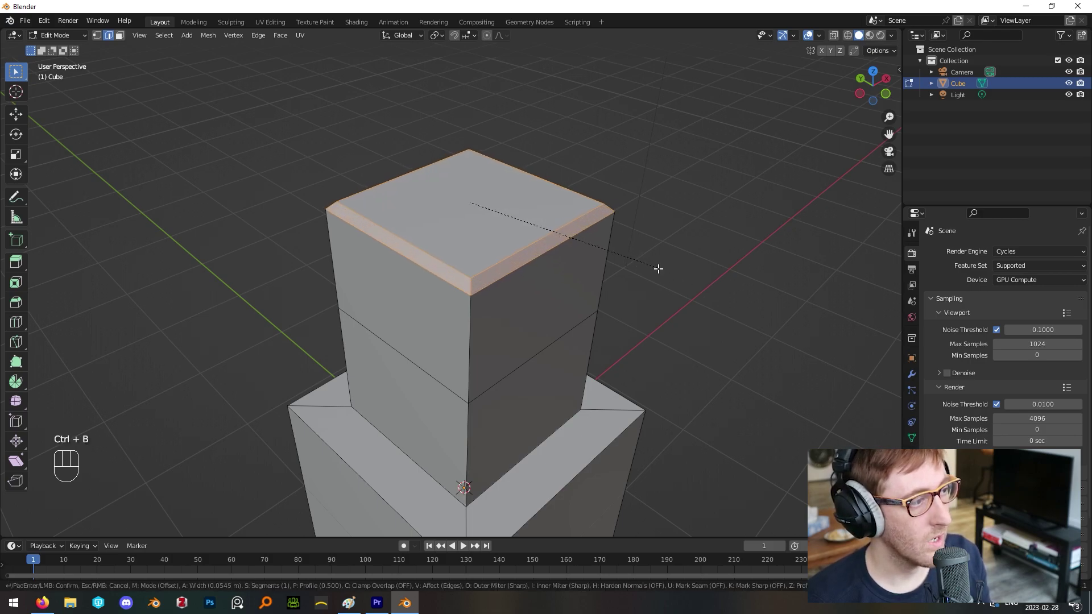
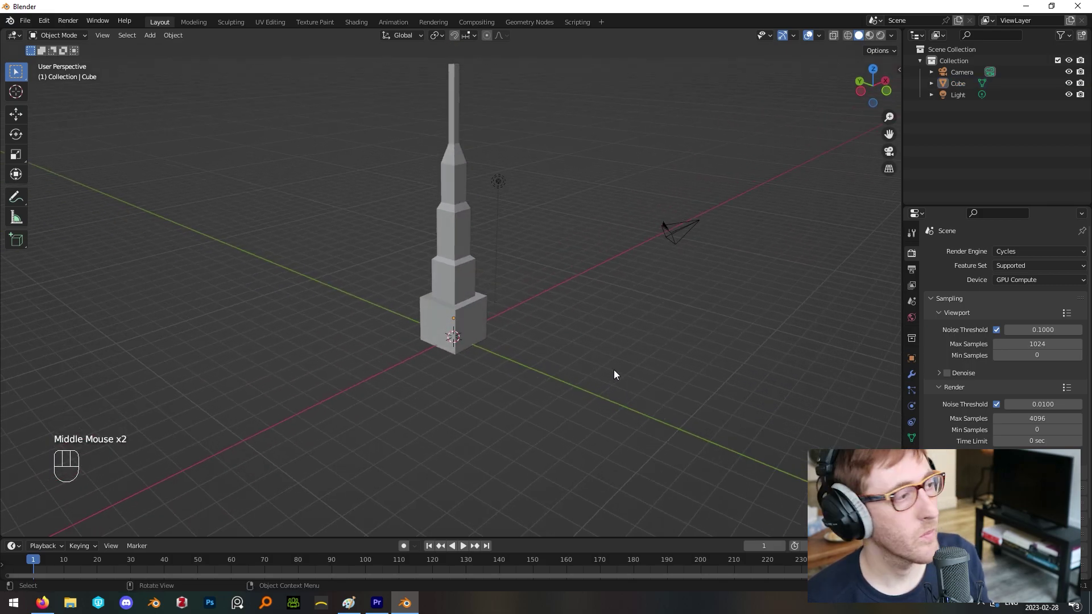
left_click(451, 274)
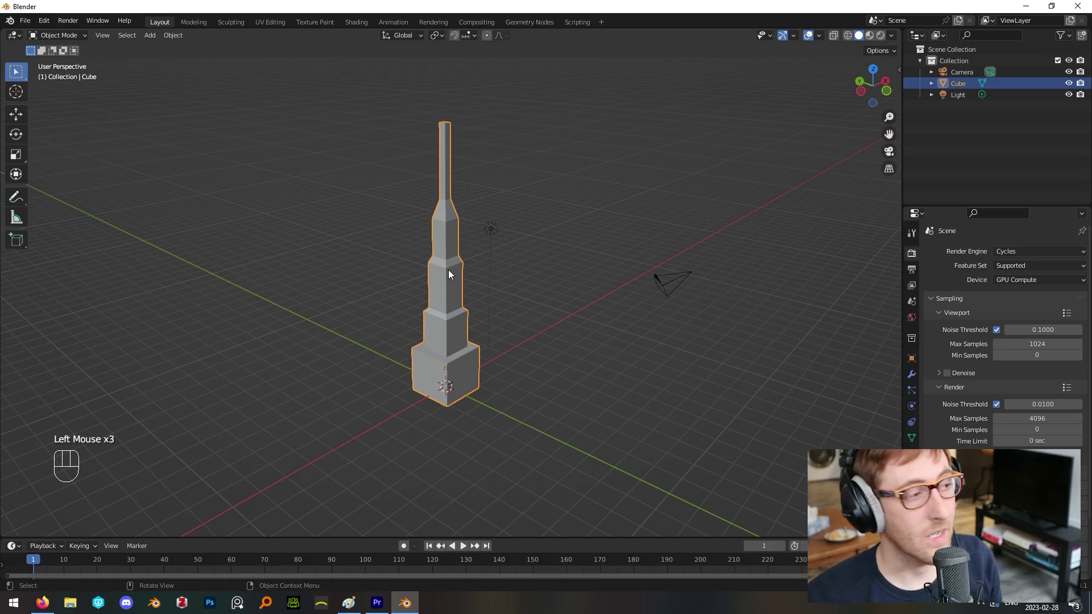
key("Tab")
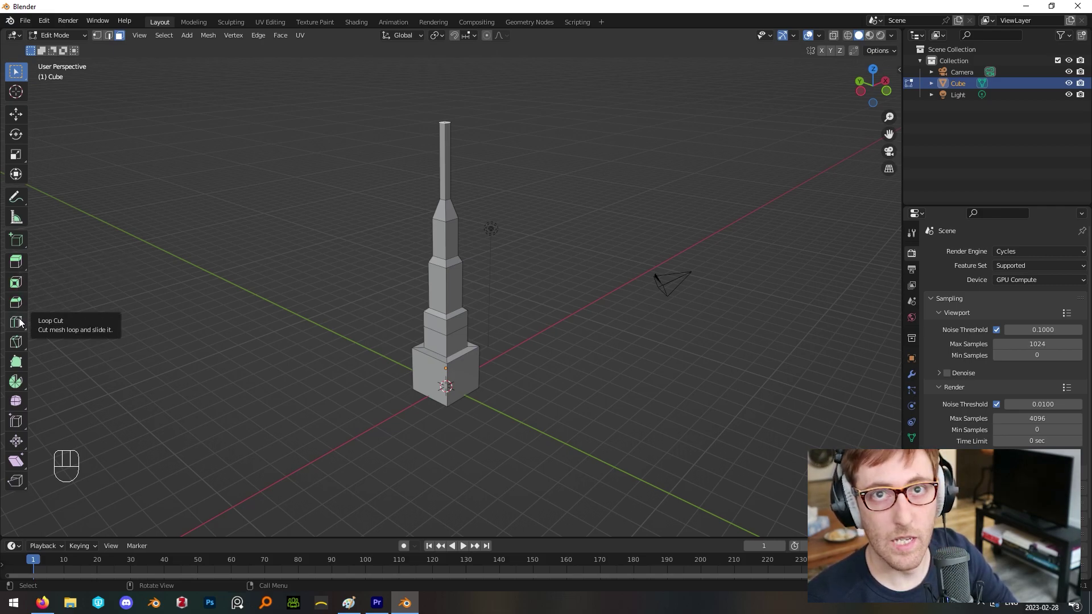
left_click(22, 322)
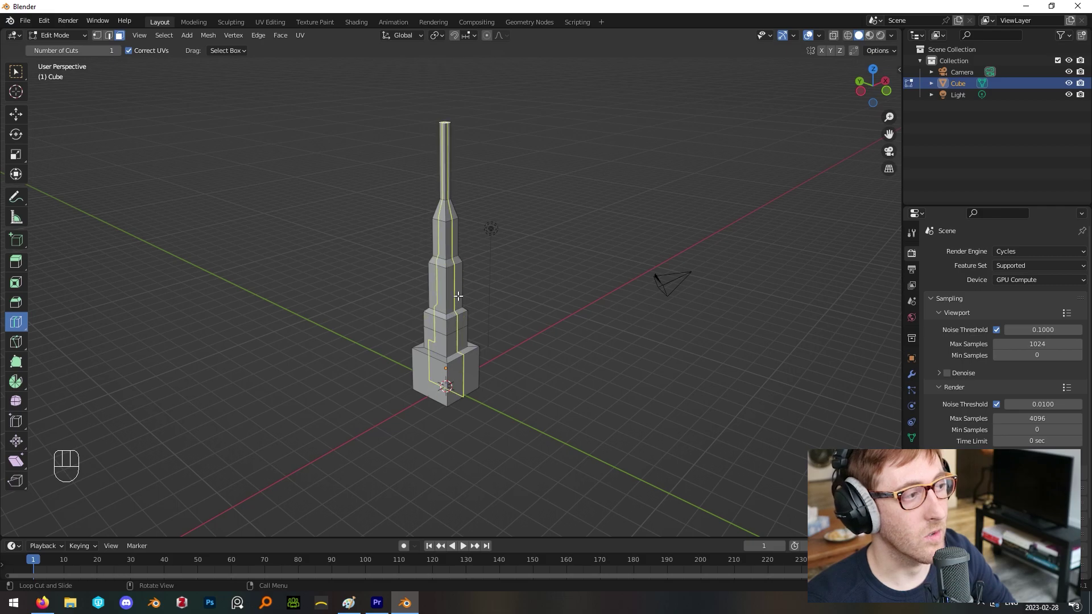
left_click(599, 257)
right_click(600, 257)
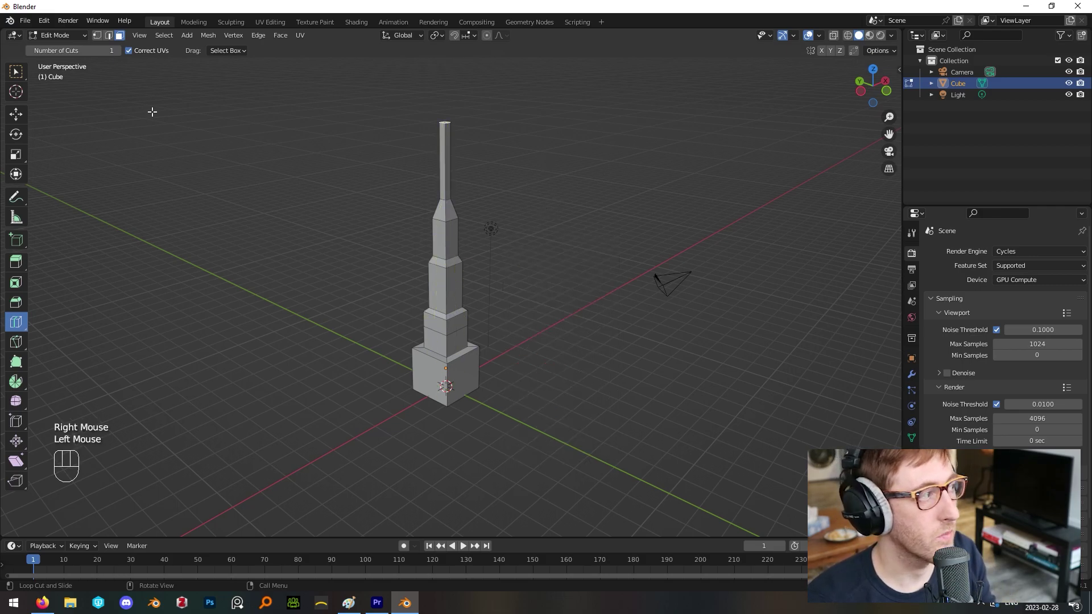